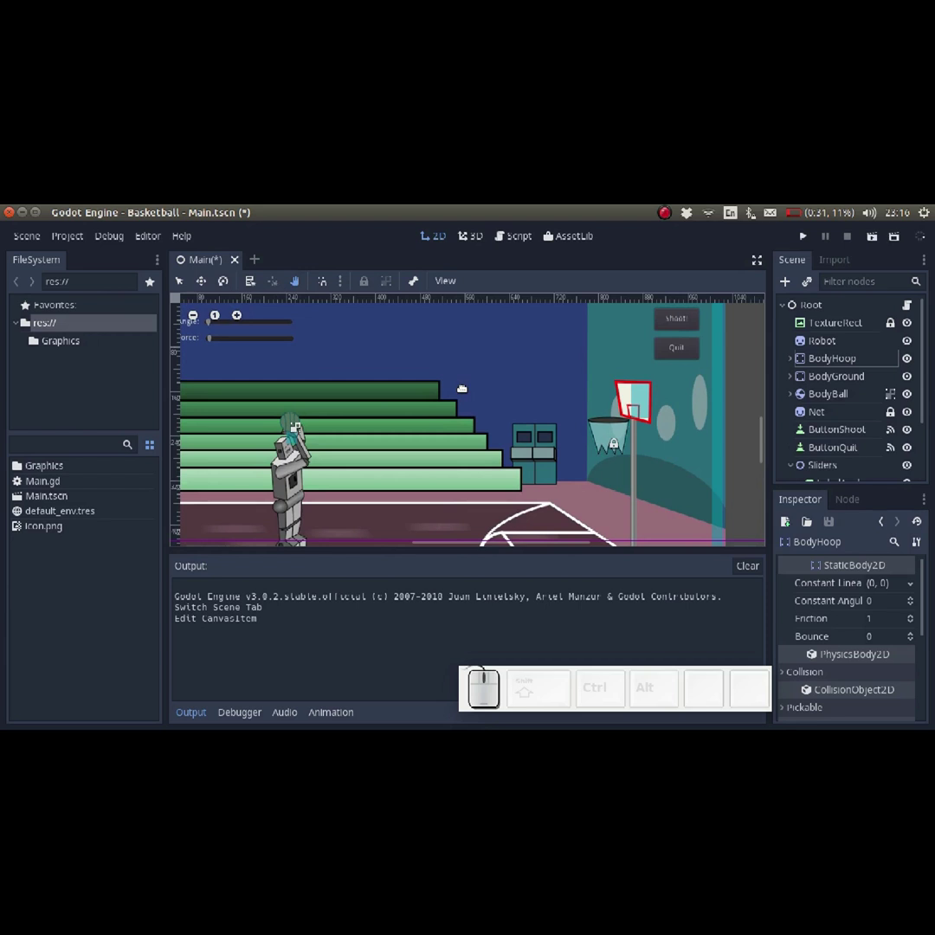
Place horizontal and vertical guides around the hoop's net and read their pixel positions
left_click(515, 416)
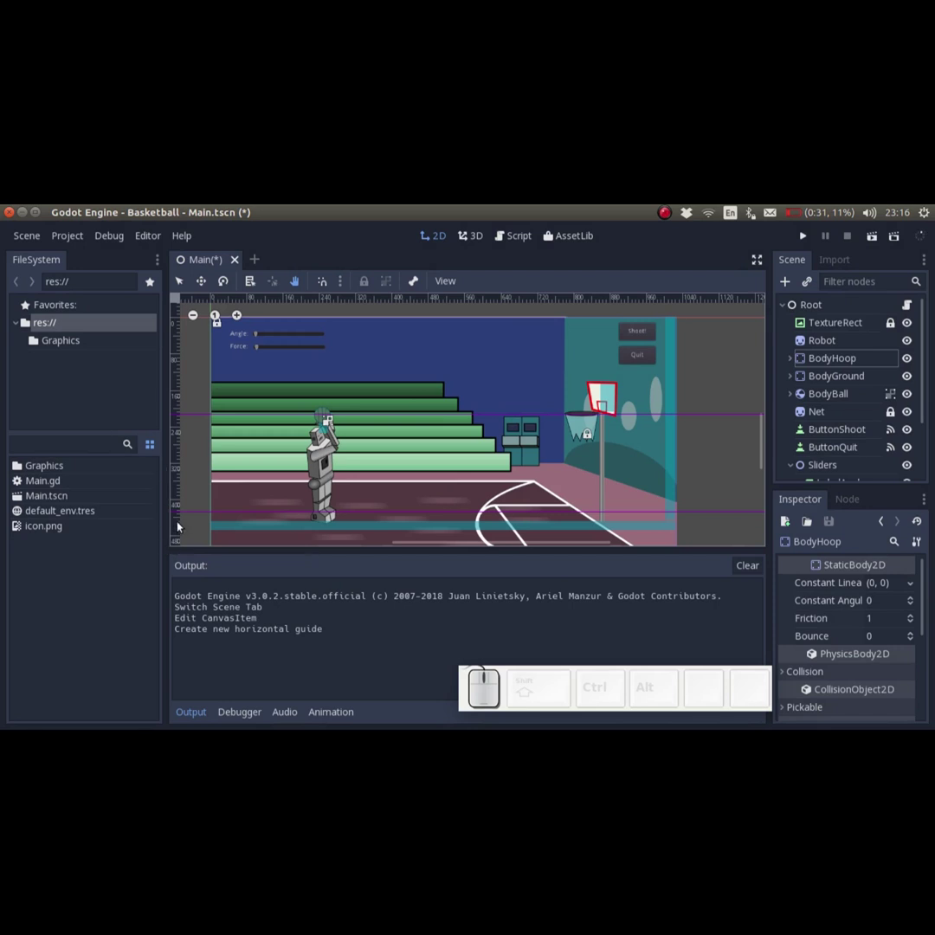
left_click_drag(181, 514, 201, 439)
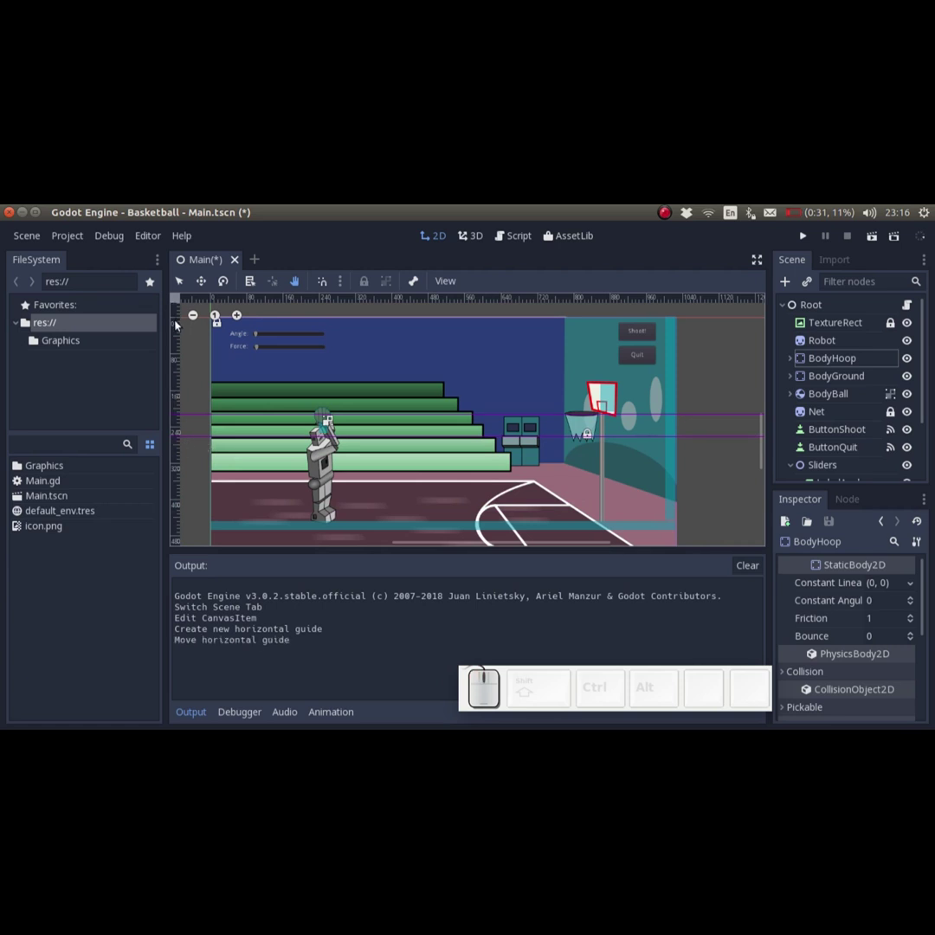
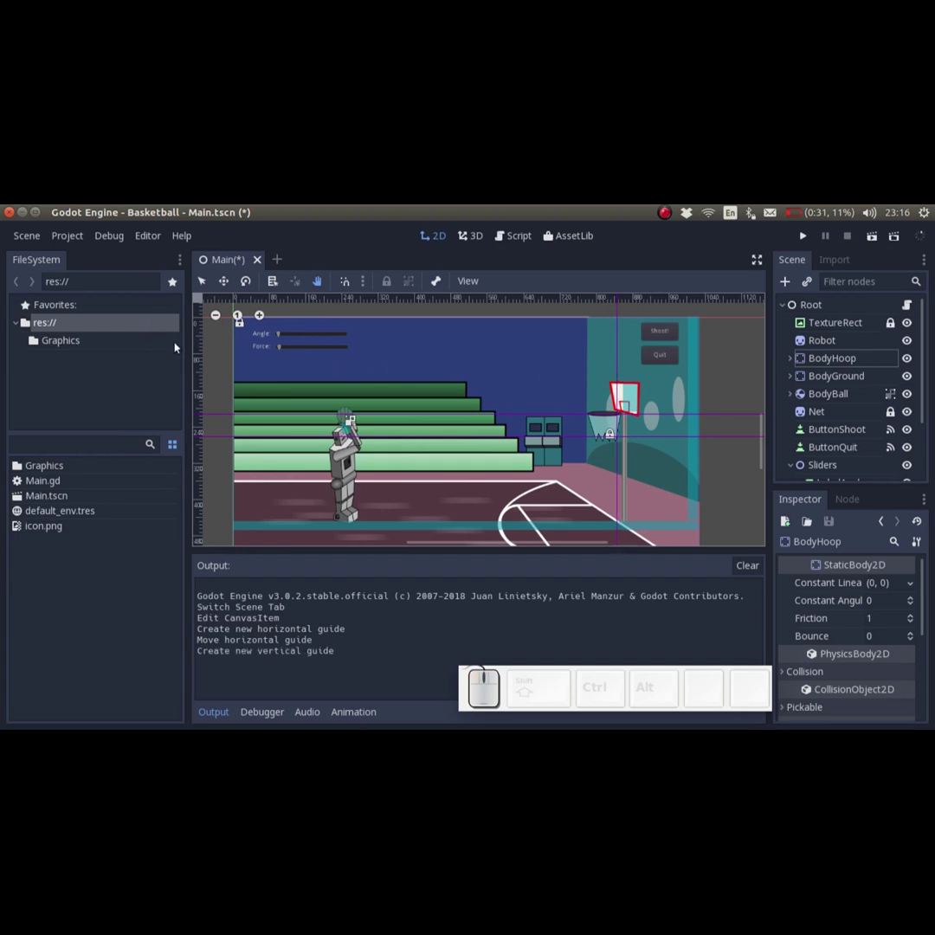
left_click_drag(201, 350, 594, 372)
left_click(593, 372)
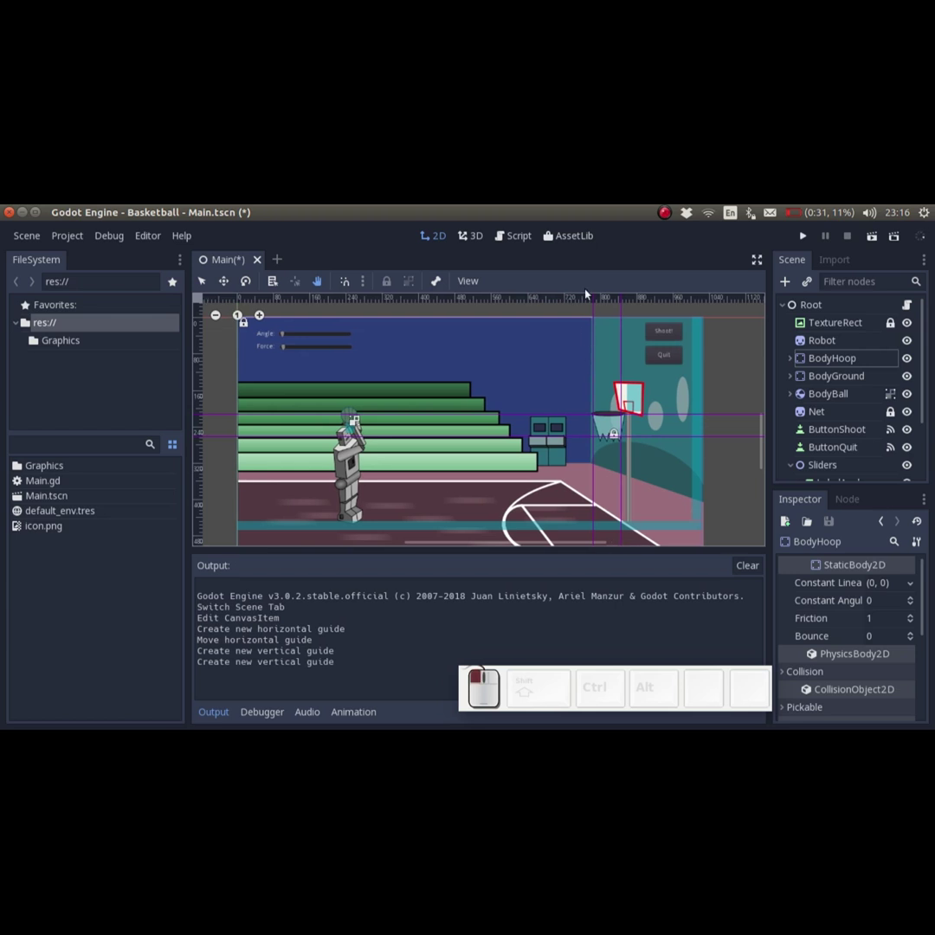
left_click(596, 300)
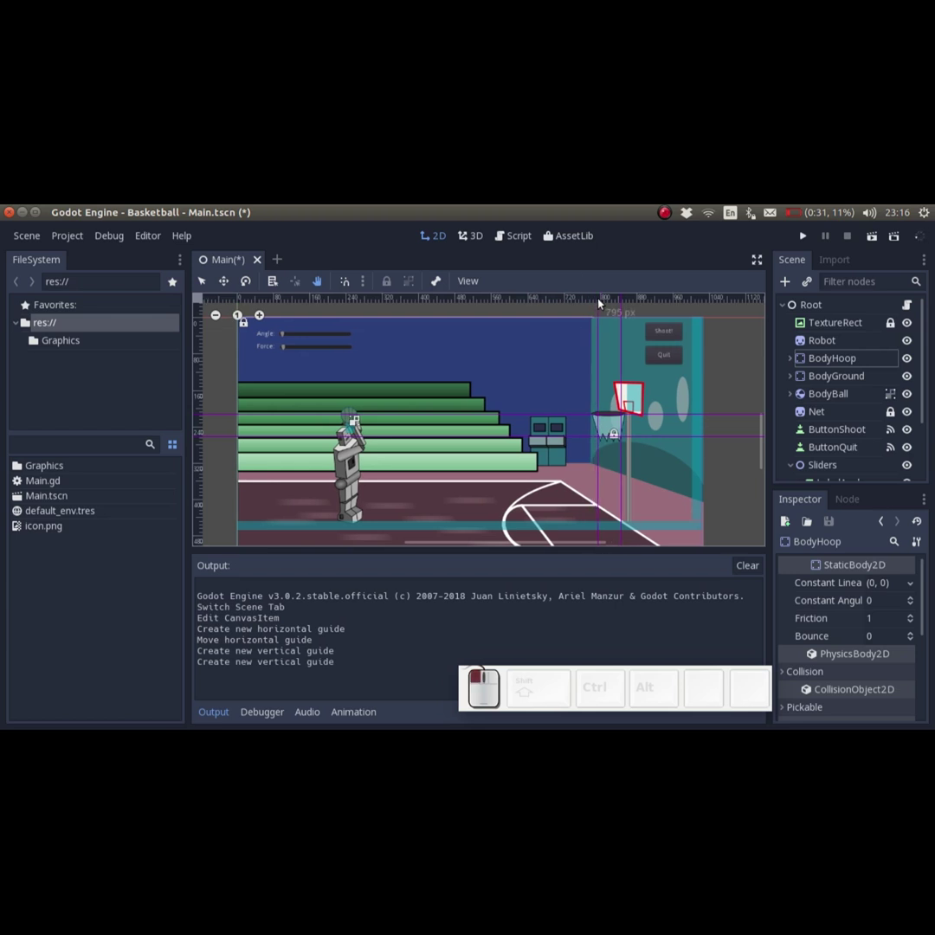
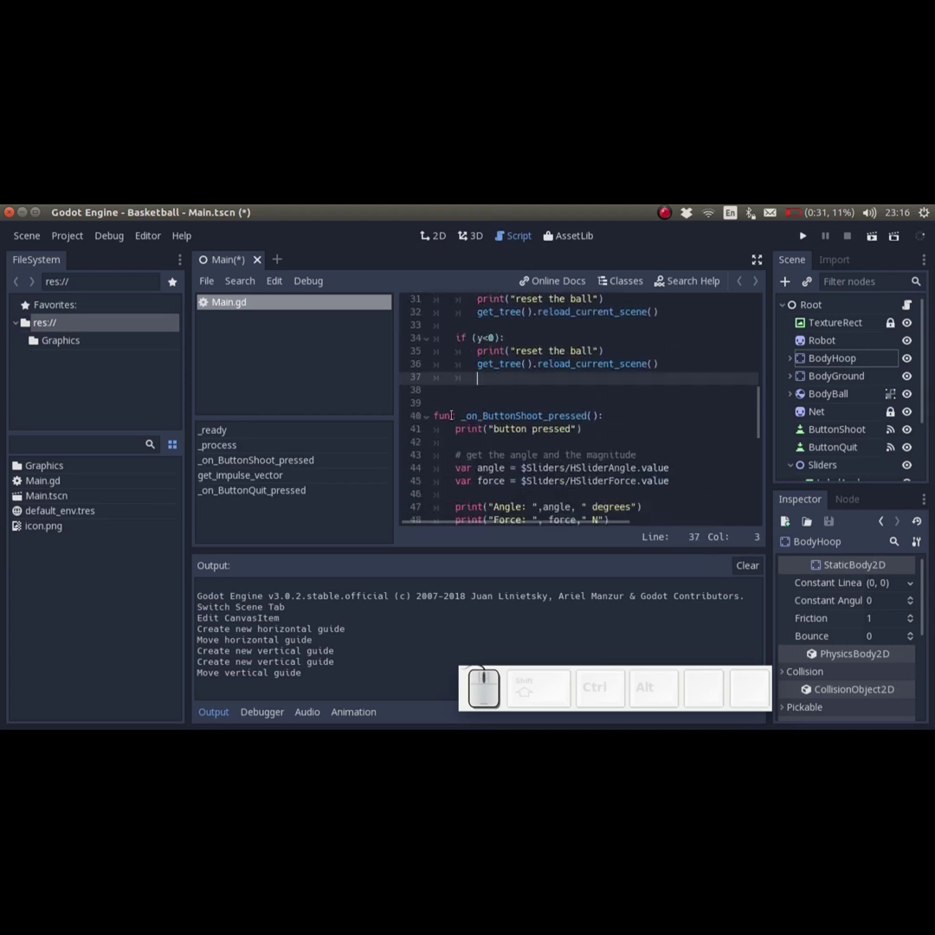
Start a new 'if(x>' condition line in Main.gd after the reset check
key("BackSpace")
key("Return")
key("i")
key("f")
key("shift+9")
key("x")
key("shift+.")
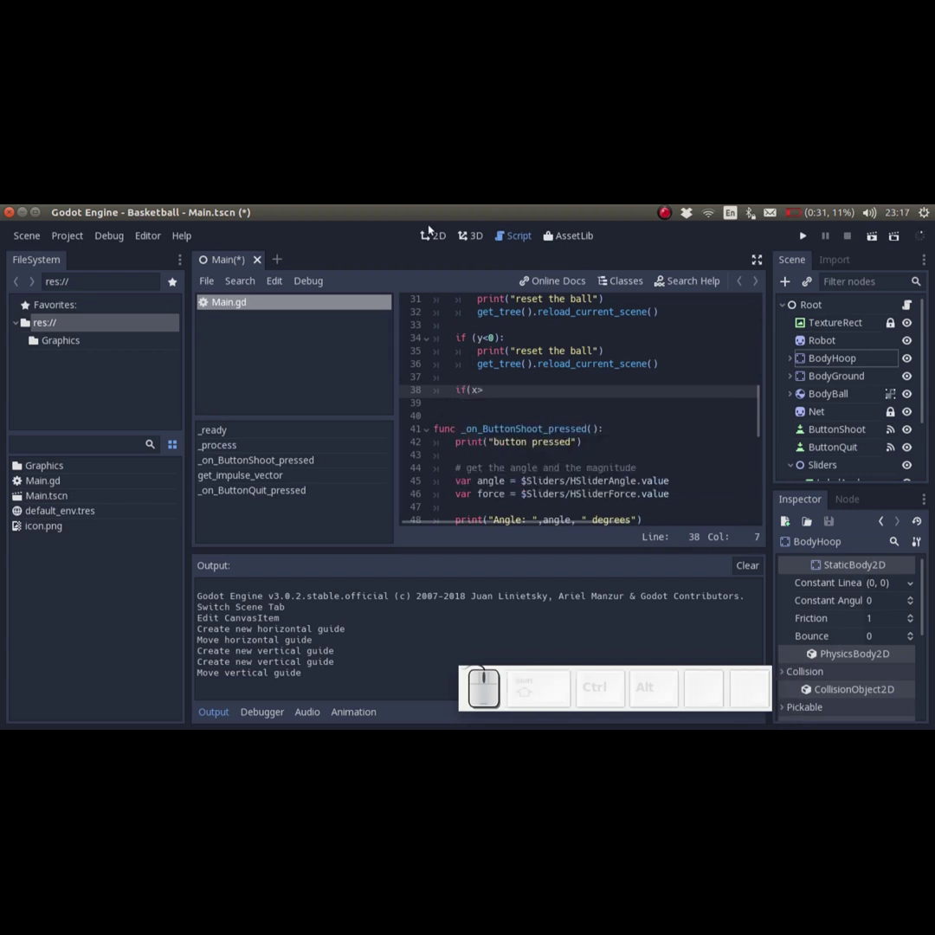
Read both vertical guides' x positions in the 2D view and return to the script
left_click(441, 235)
left_click(601, 300)
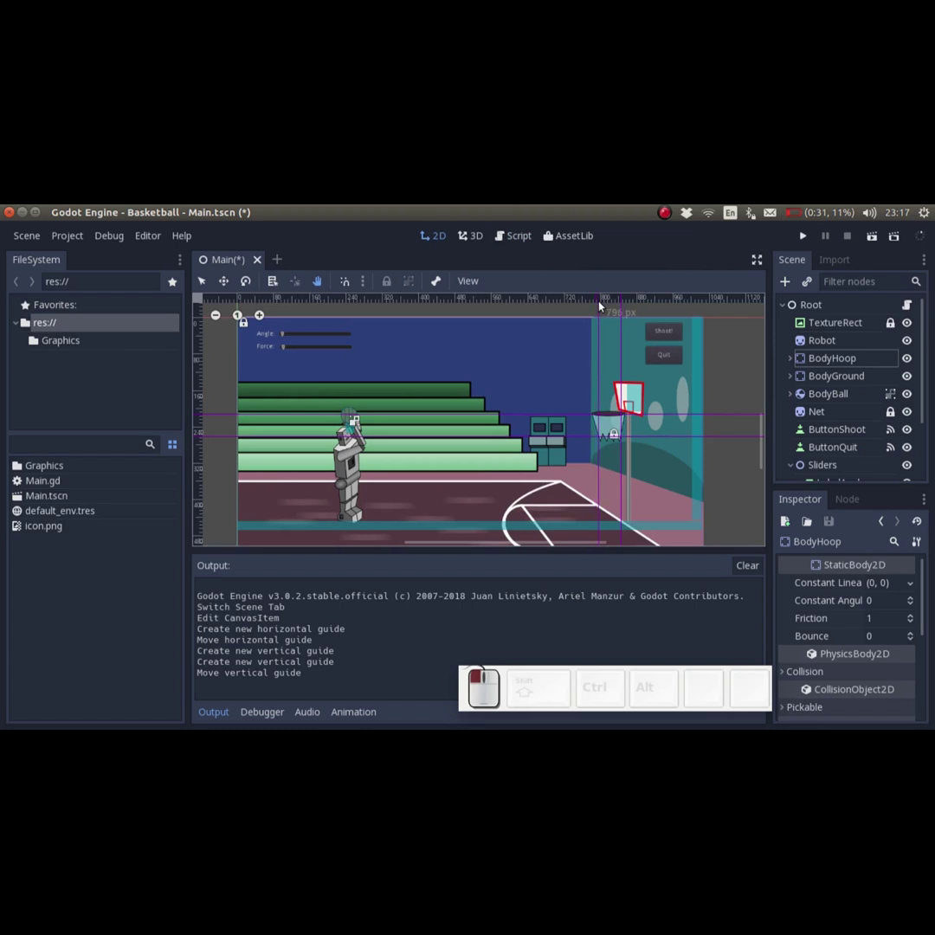
left_click(626, 301)
key("Tab")
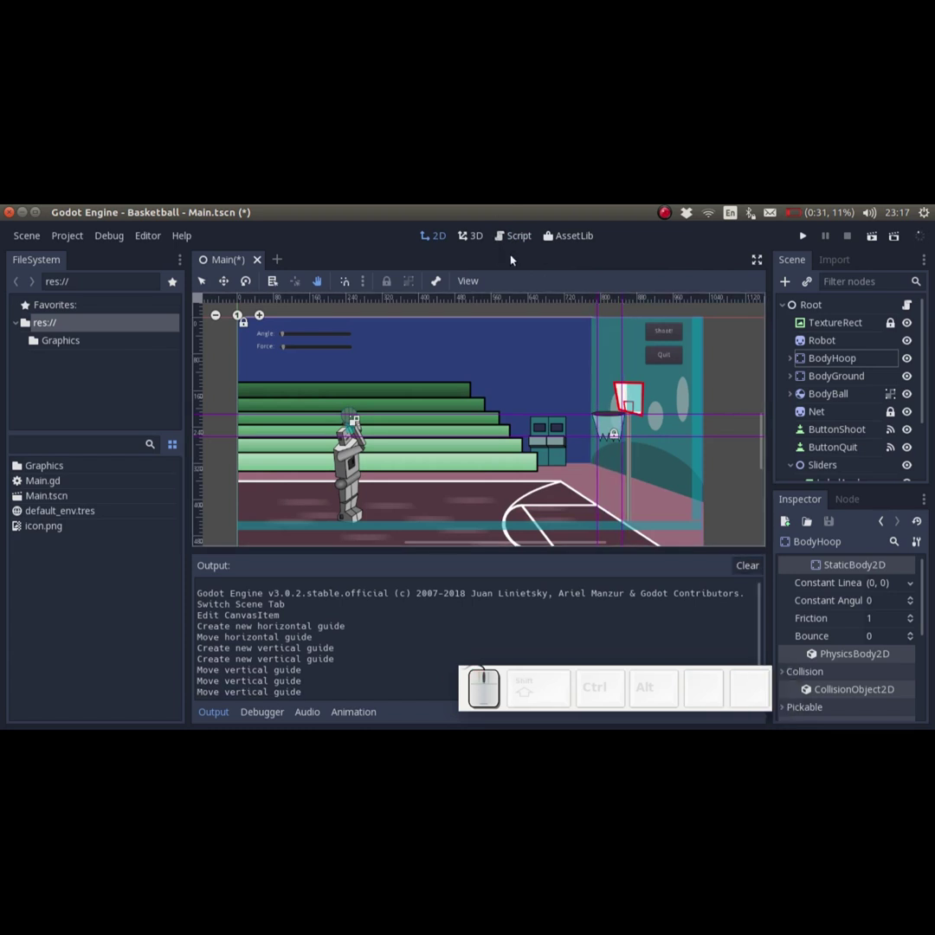
left_click(528, 239)
Extend the condition to 'if(x>790 && x<800' with the && upper-bound check
key("space")
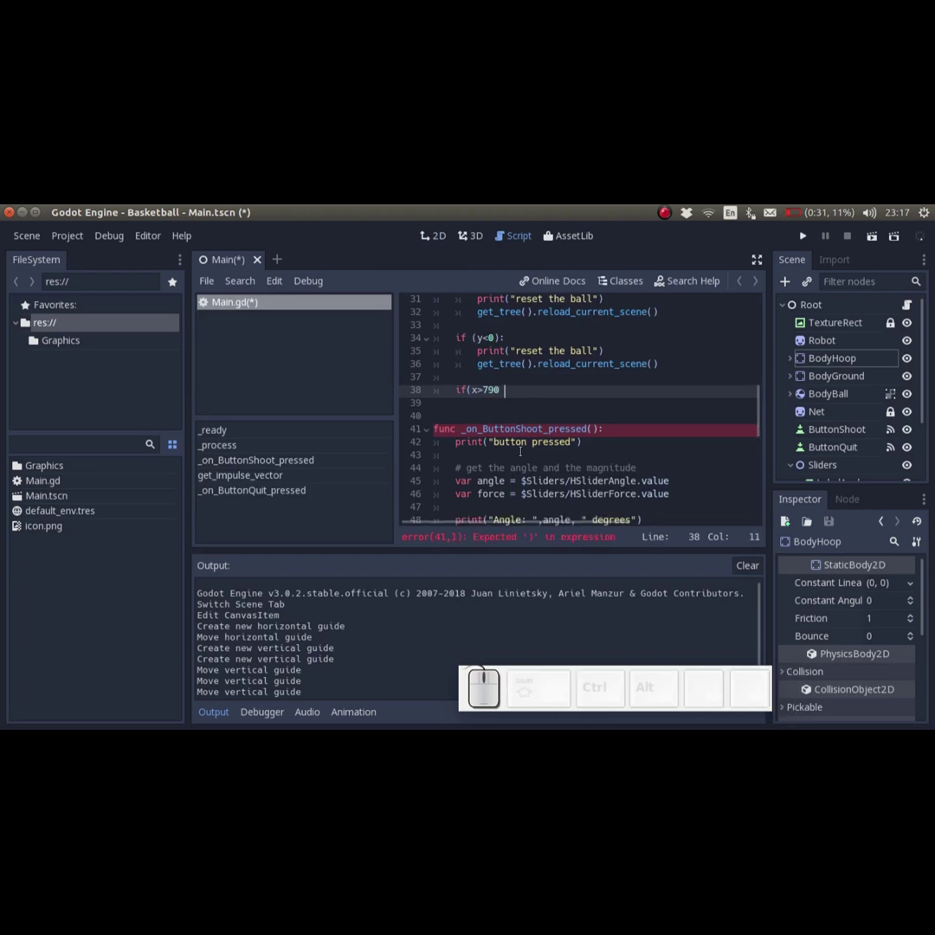
key("shift+7")
key("space")
key("x")
key("BackSpace")
key(",")
key("Right")
key("shift+,")
key("space")
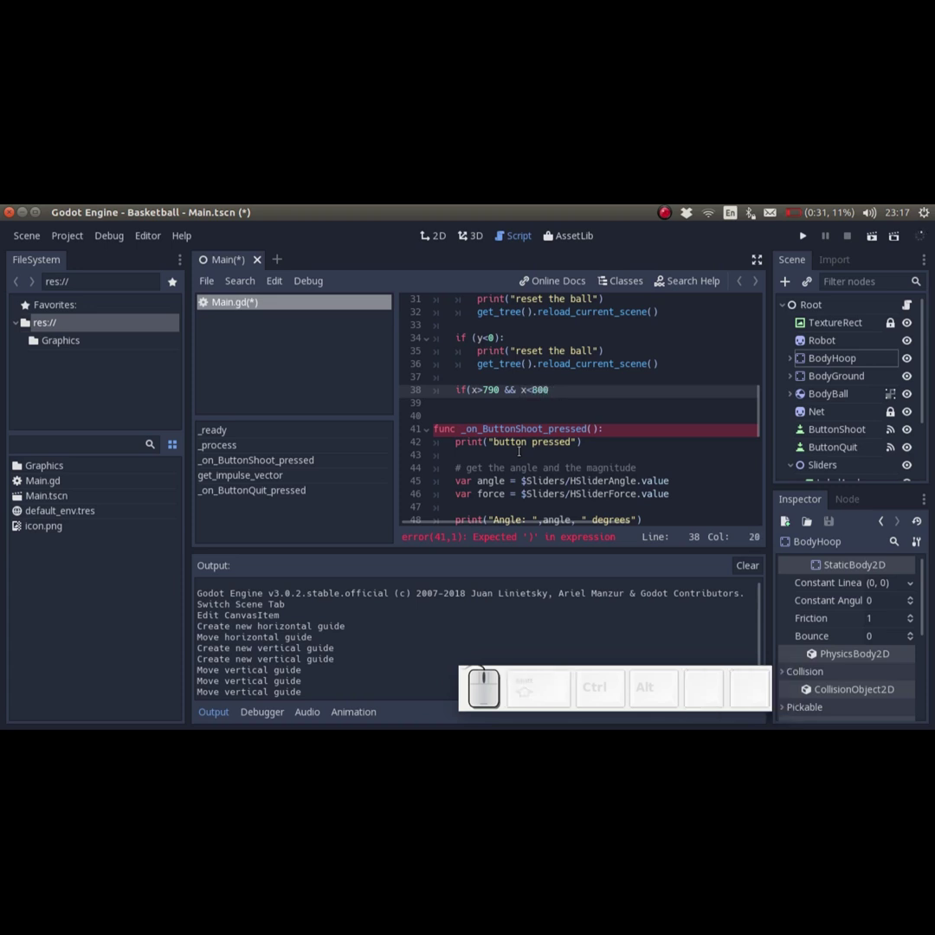
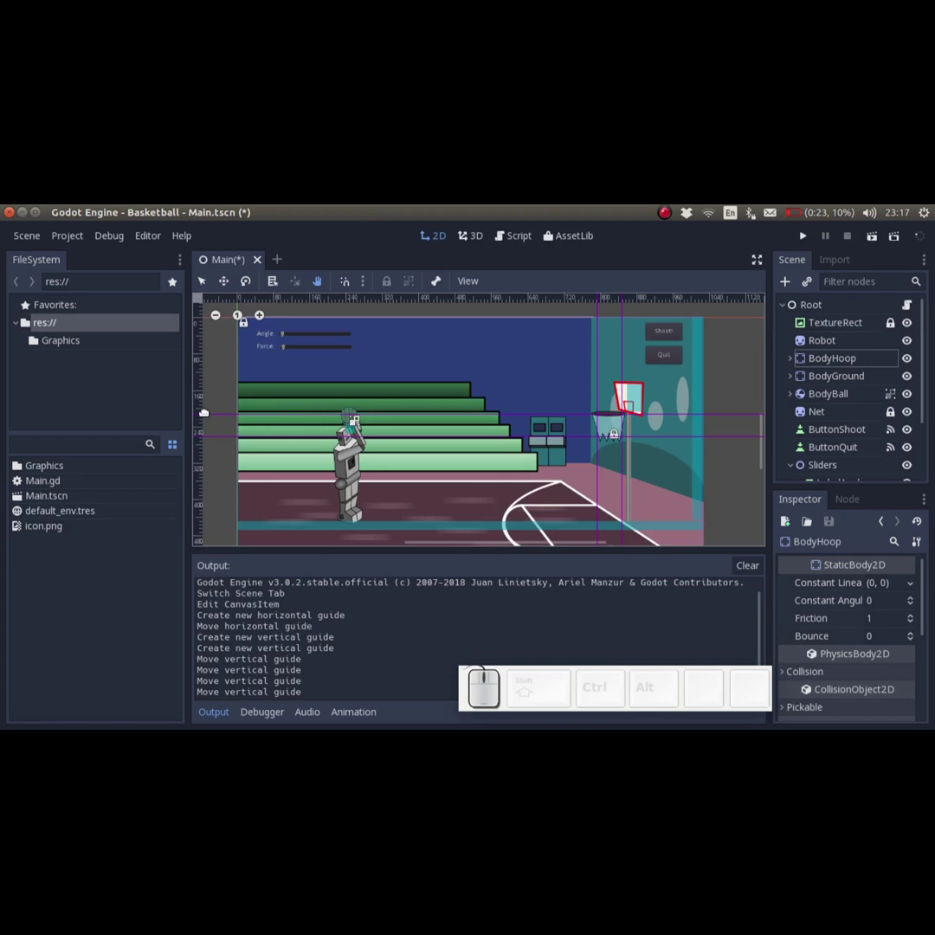
Read the horizontal guides' y positions in the 2D view and return to the script
left_click(204, 418)
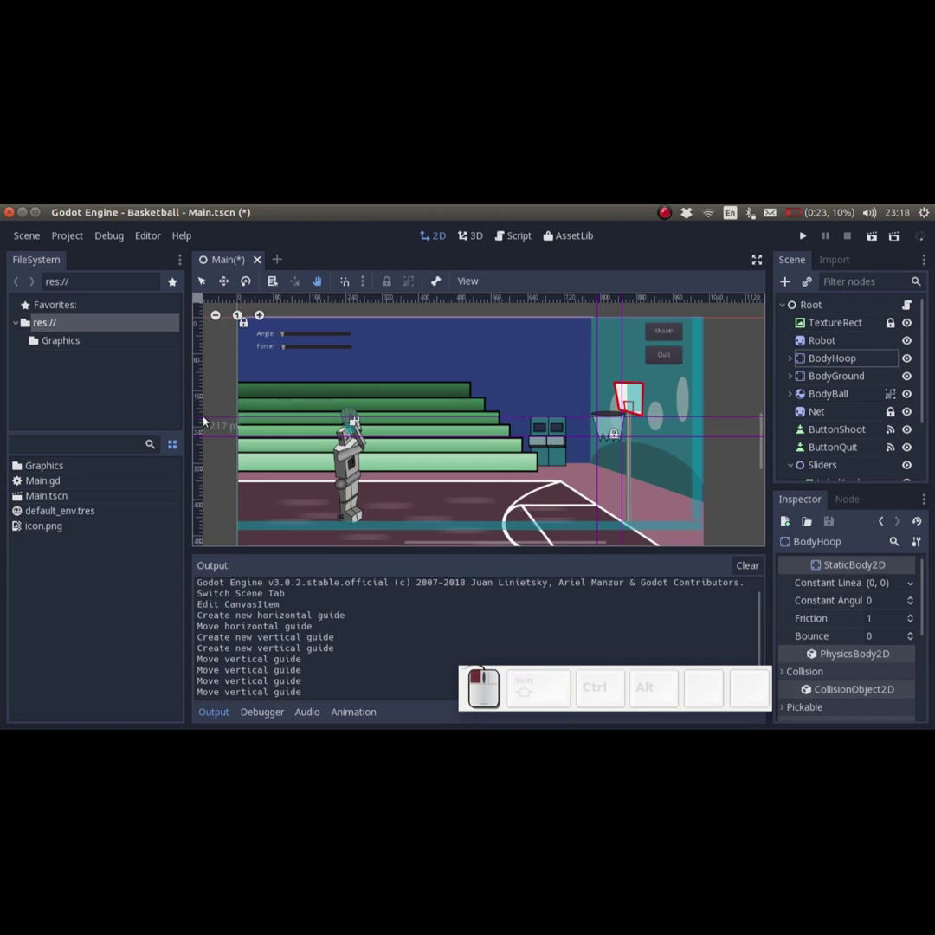
left_click(206, 439)
left_click(204, 440)
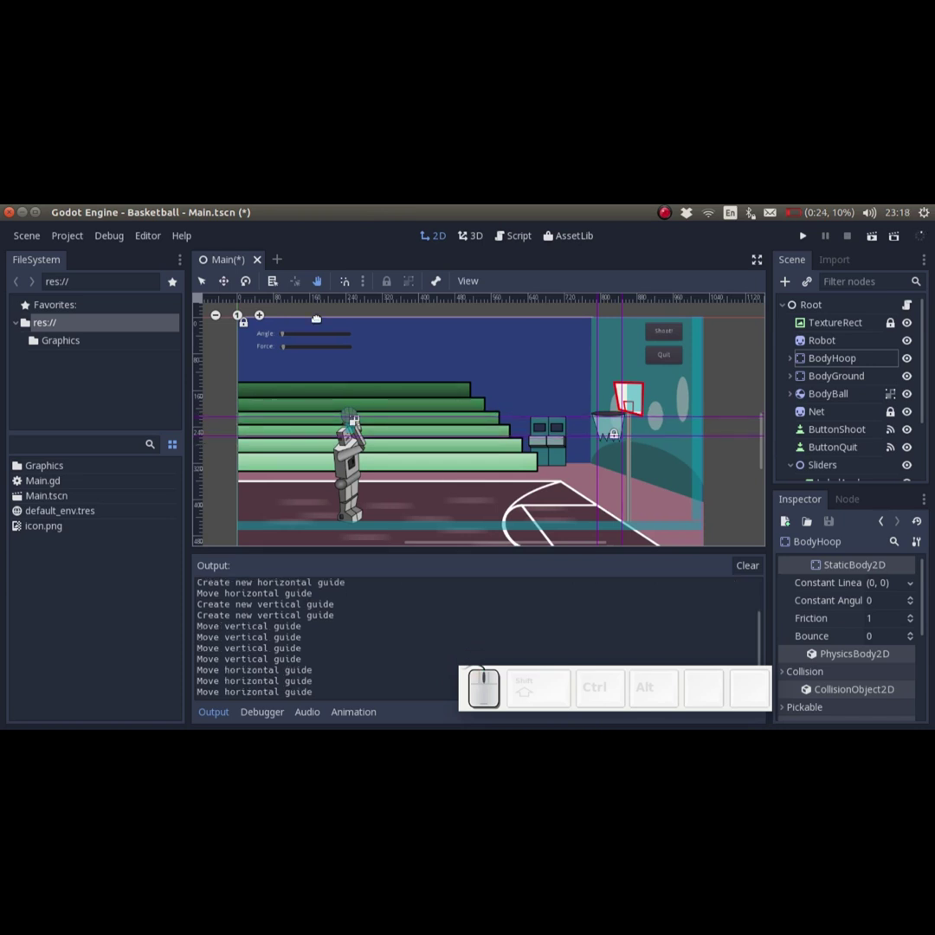
left_click(512, 238)
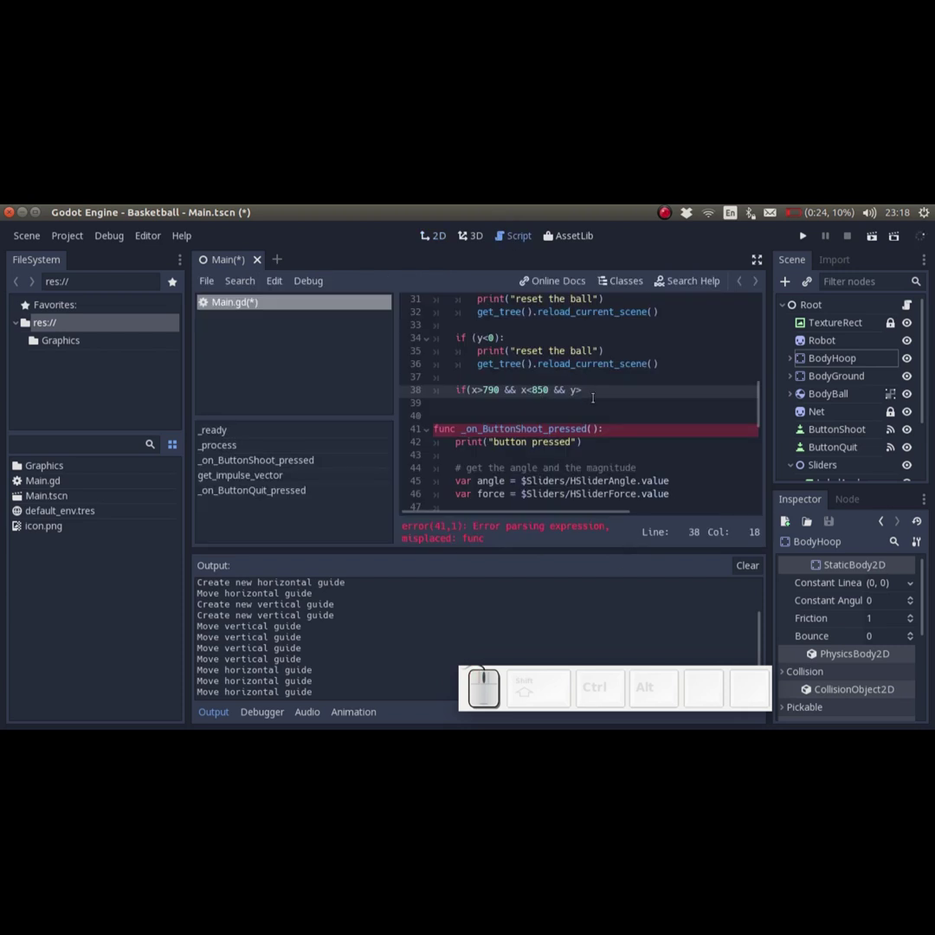
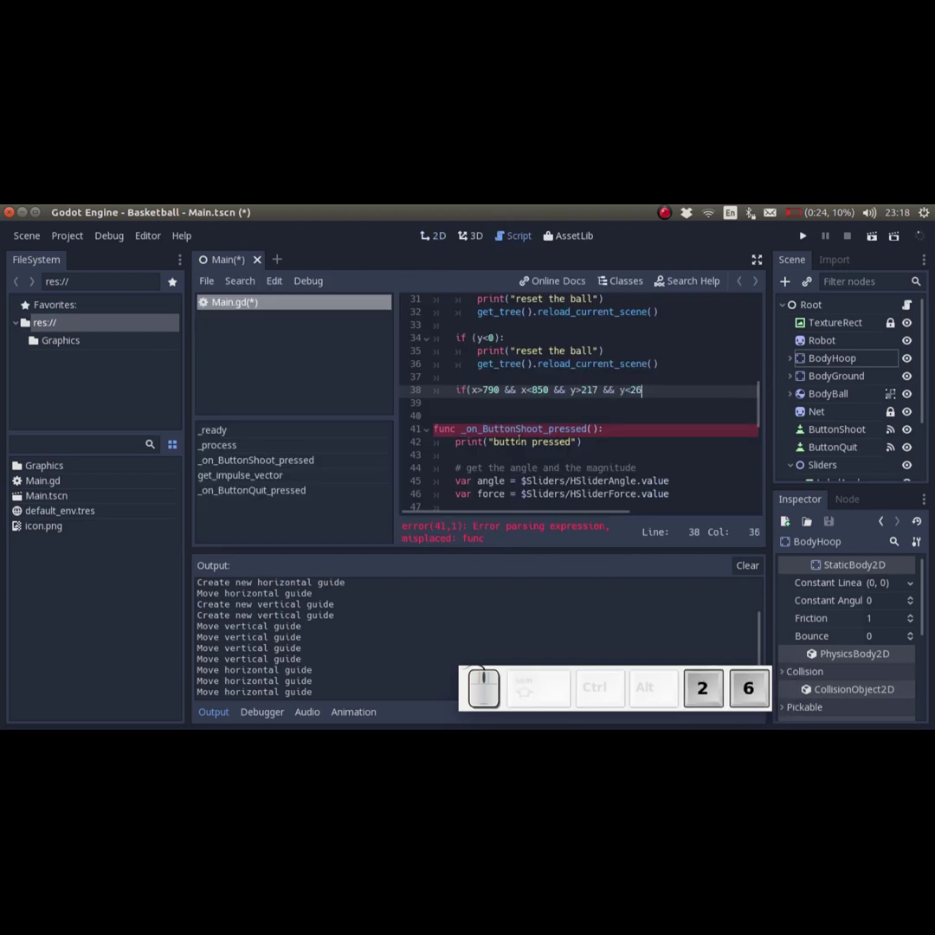
Finish the condition with y<260): and add print("point scored") beneath it
key("0")
key("shift+;")
key("Return")
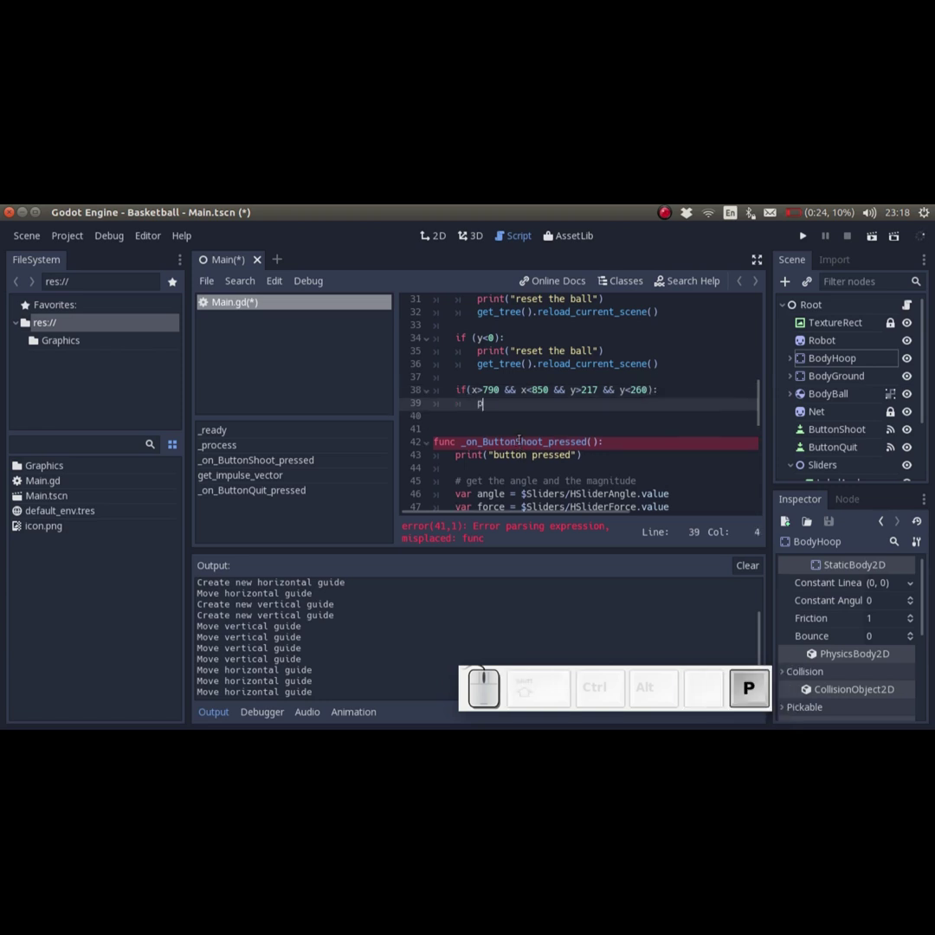
key("shift+space")
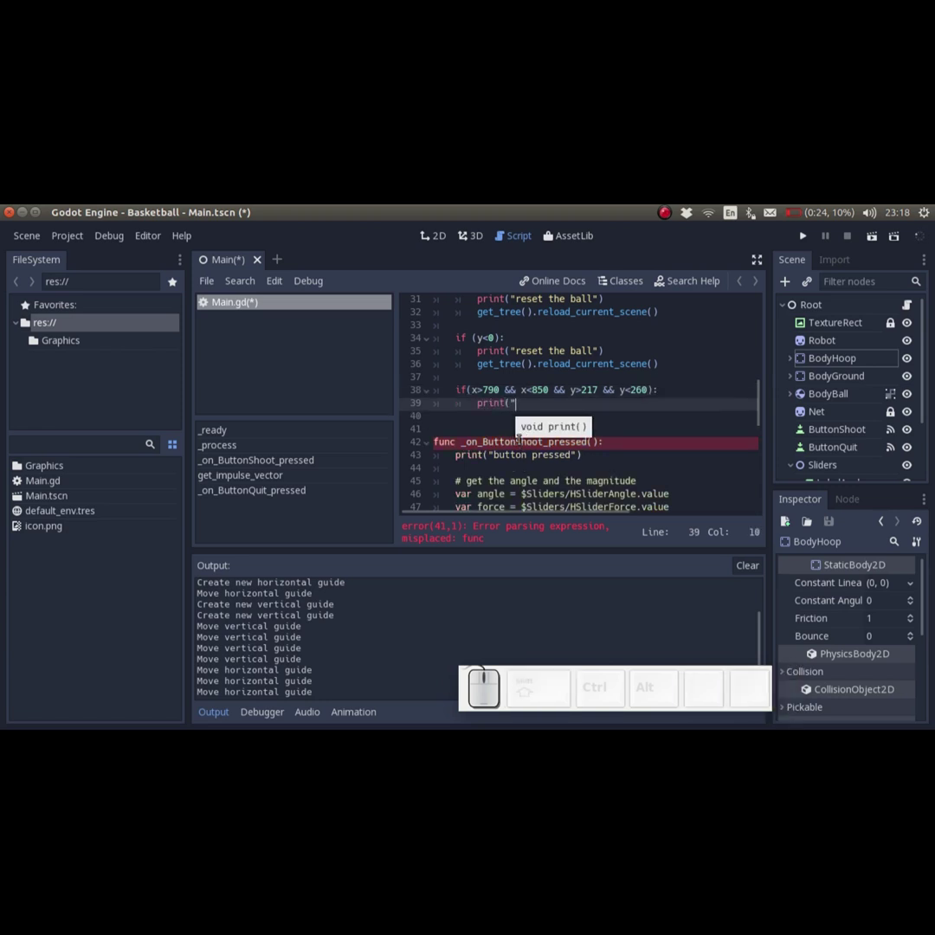
key("space")
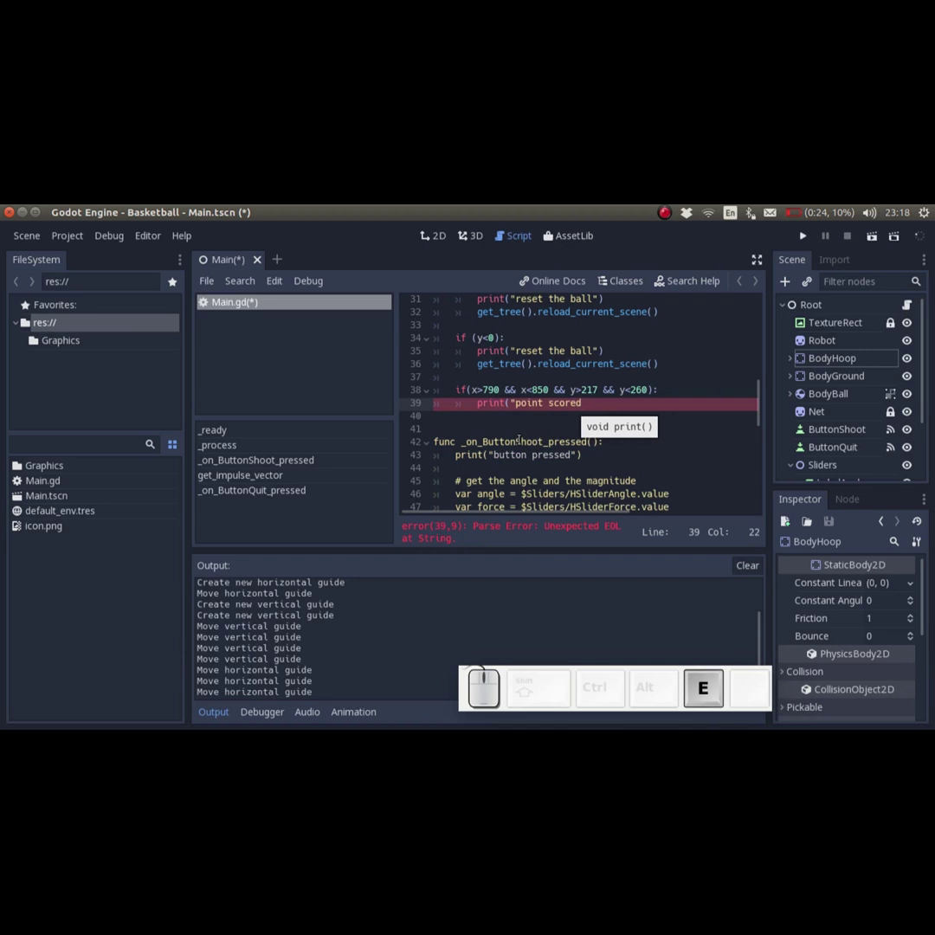
key("shift+0")
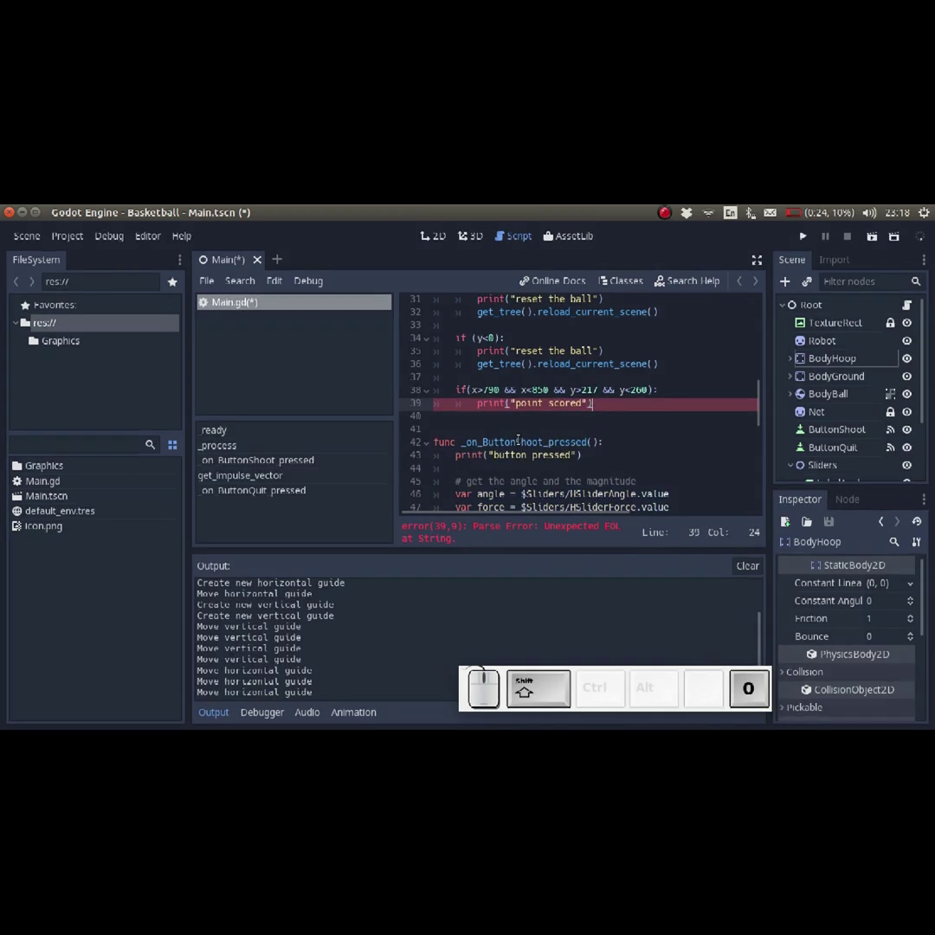
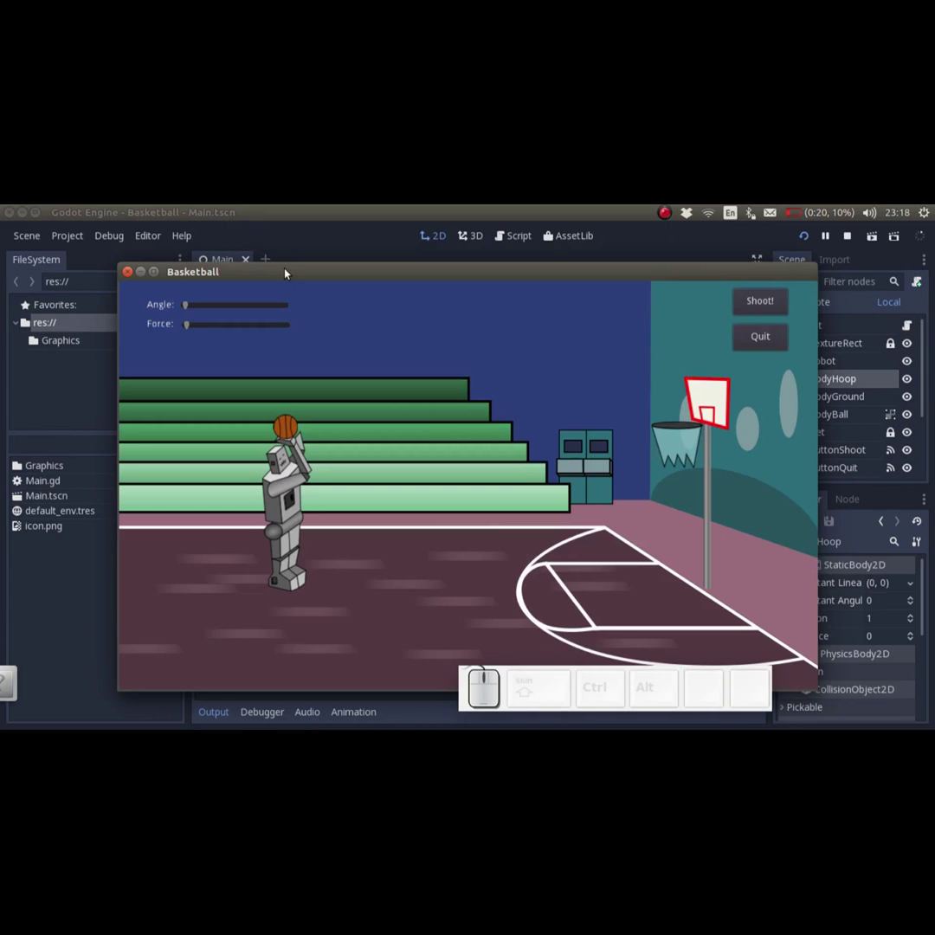
Adjust the Angle and Force sliders and shoot the ball twice toward the hoop
left_click(246, 307)
left_click(236, 308)
left_click(264, 324)
left_click(768, 308)
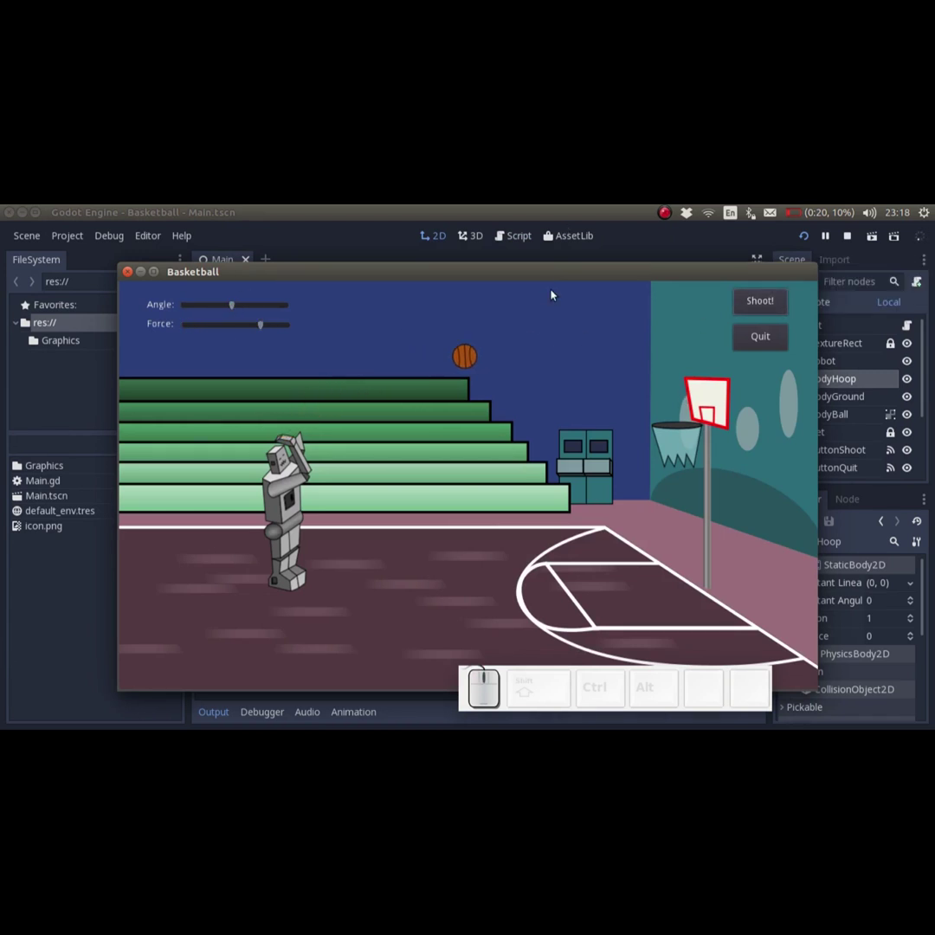
left_click(231, 306)
left_click(240, 308)
left_click(274, 326)
left_click(782, 310)
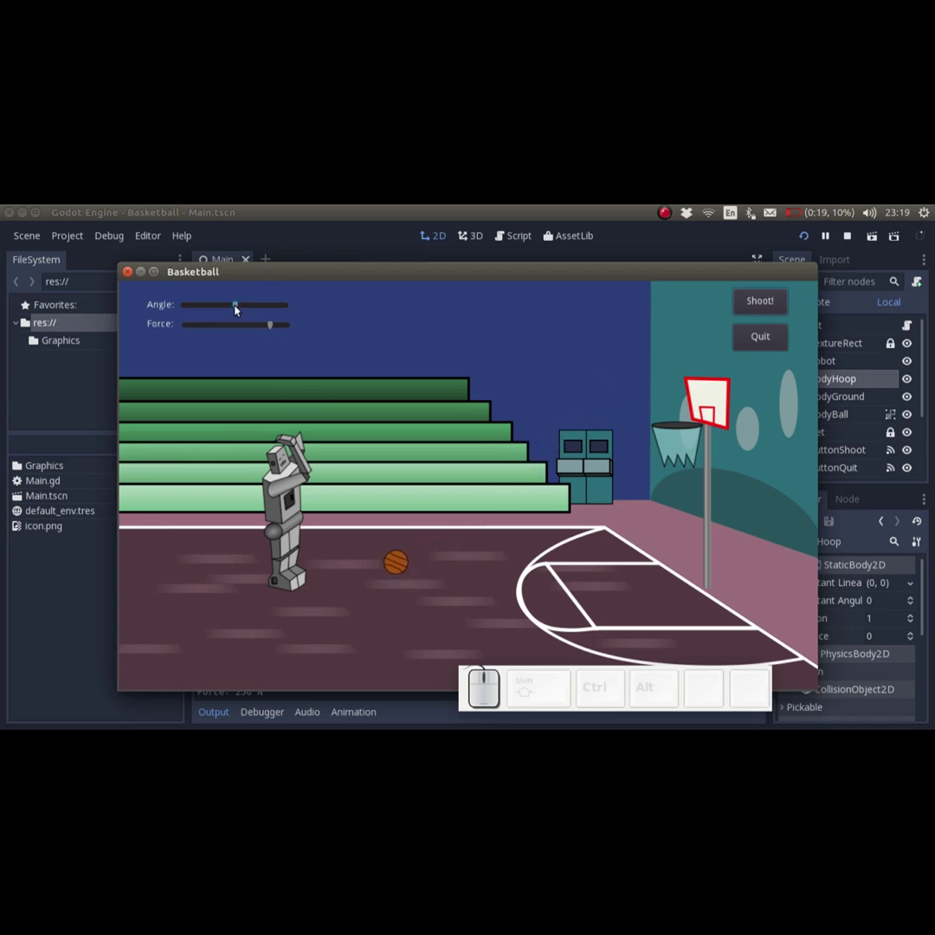
Fine-tune angle and force for two more shots until 'point scored' appears in Output
left_click(238, 308)
left_click(287, 328)
left_click(751, 306)
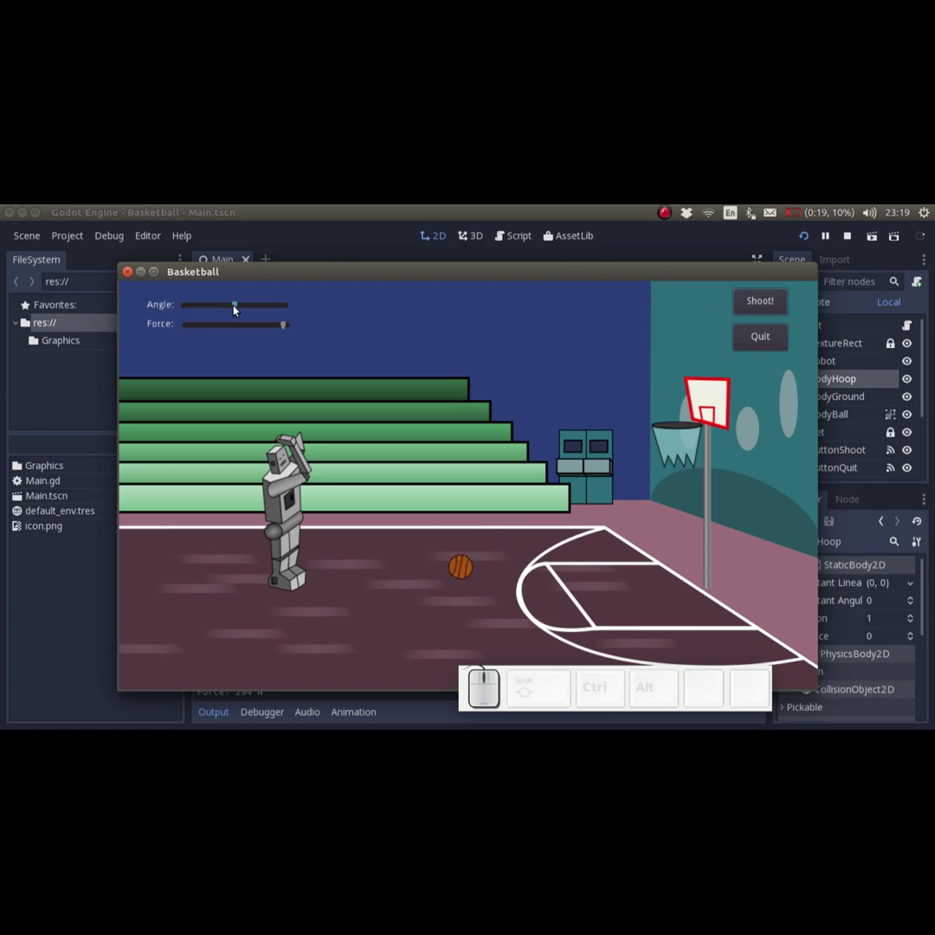
left_click(237, 308)
left_click(241, 308)
left_click(282, 327)
left_click(771, 309)
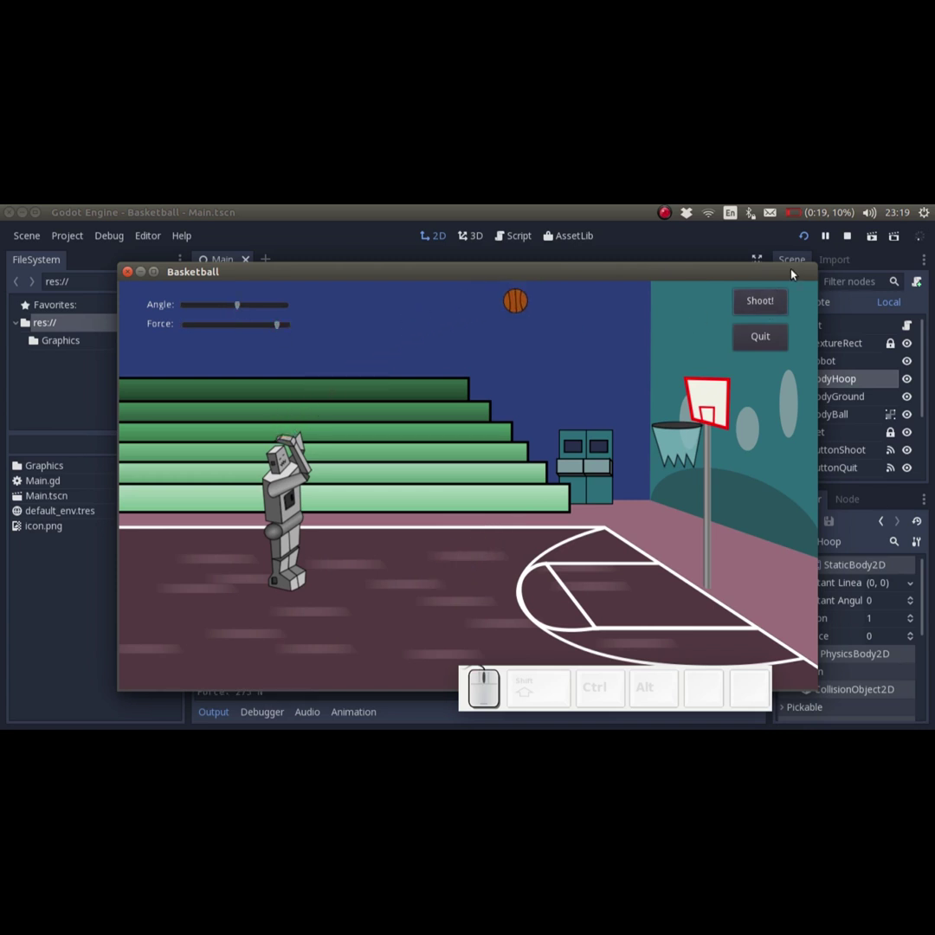
left_click_drag(615, 271, 810, 268)
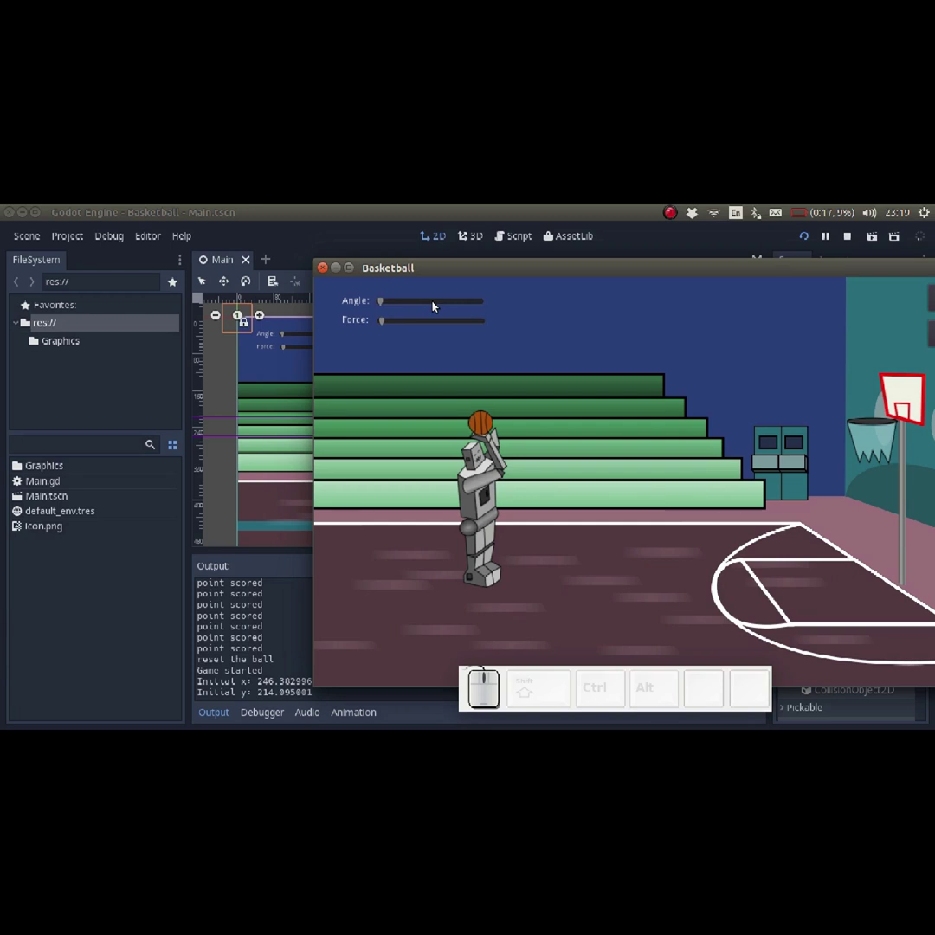
Create a Sound folder under res://, open it and switch to the file manager
right_click(29, 579)
left_click(68, 589)
key("shift+s")
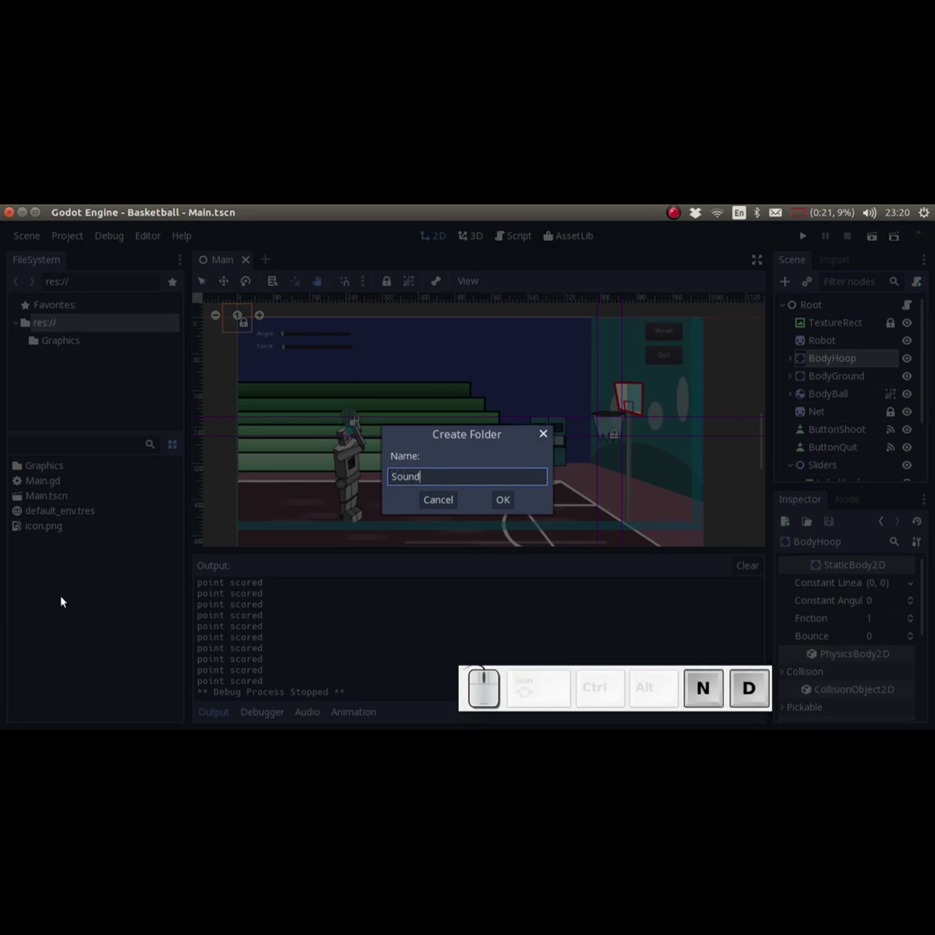
key("Return")
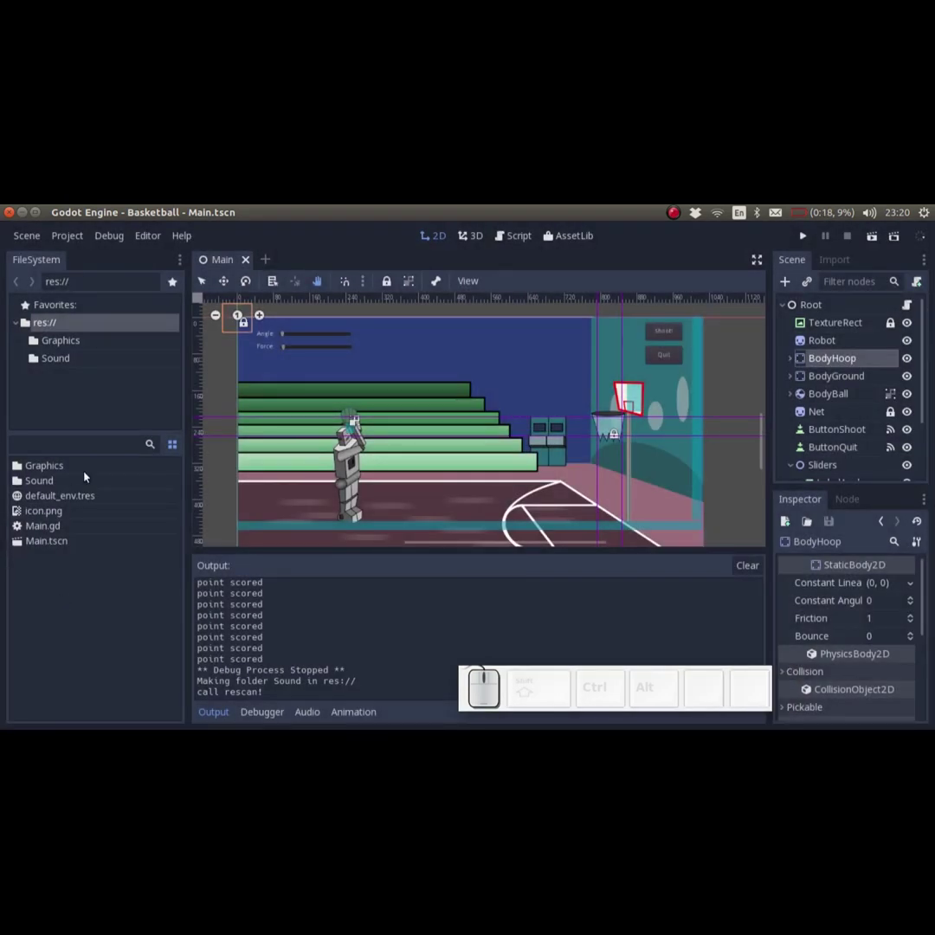
left_click(79, 487)
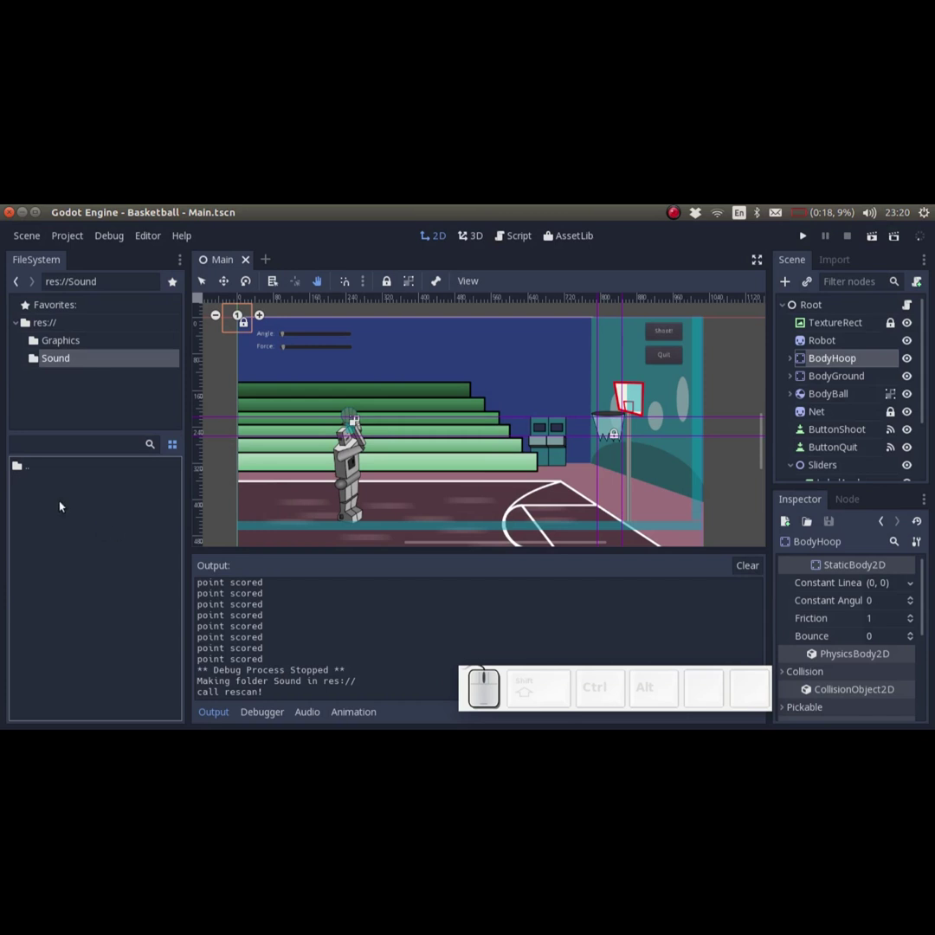
key("alt+Tab")
Bring the Files window forward to drag Win.wav into the Sound folder
key("alt+Tab")
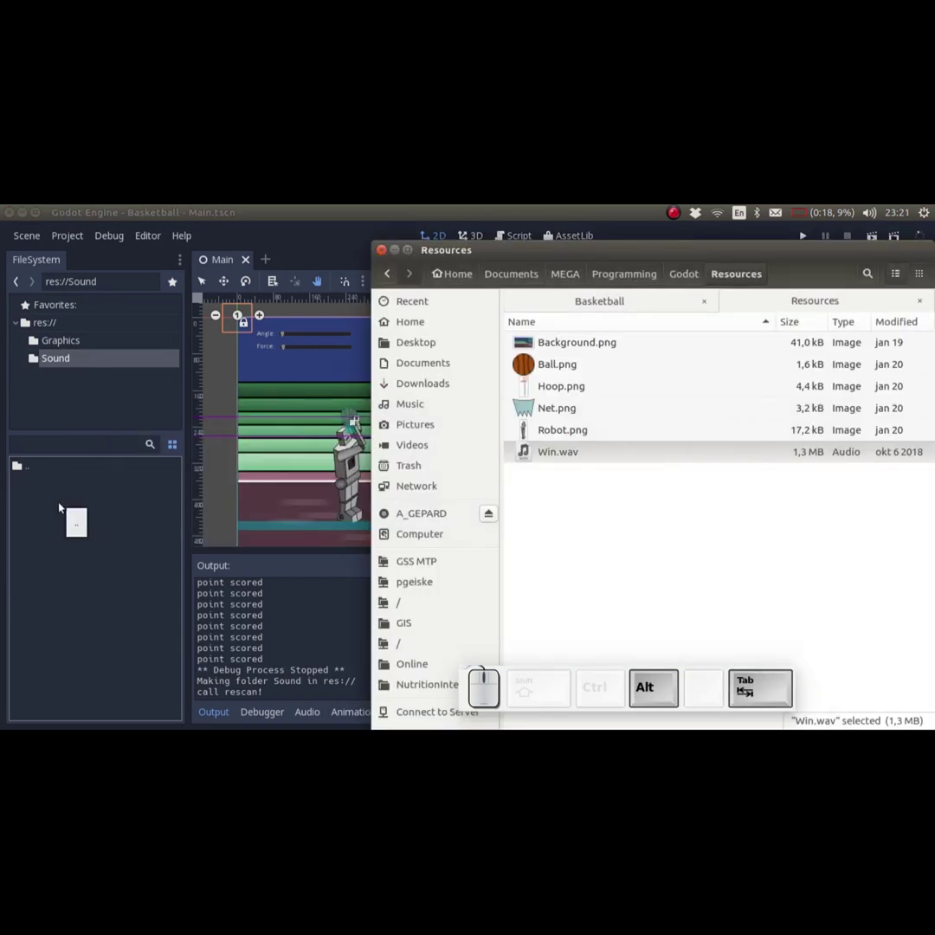
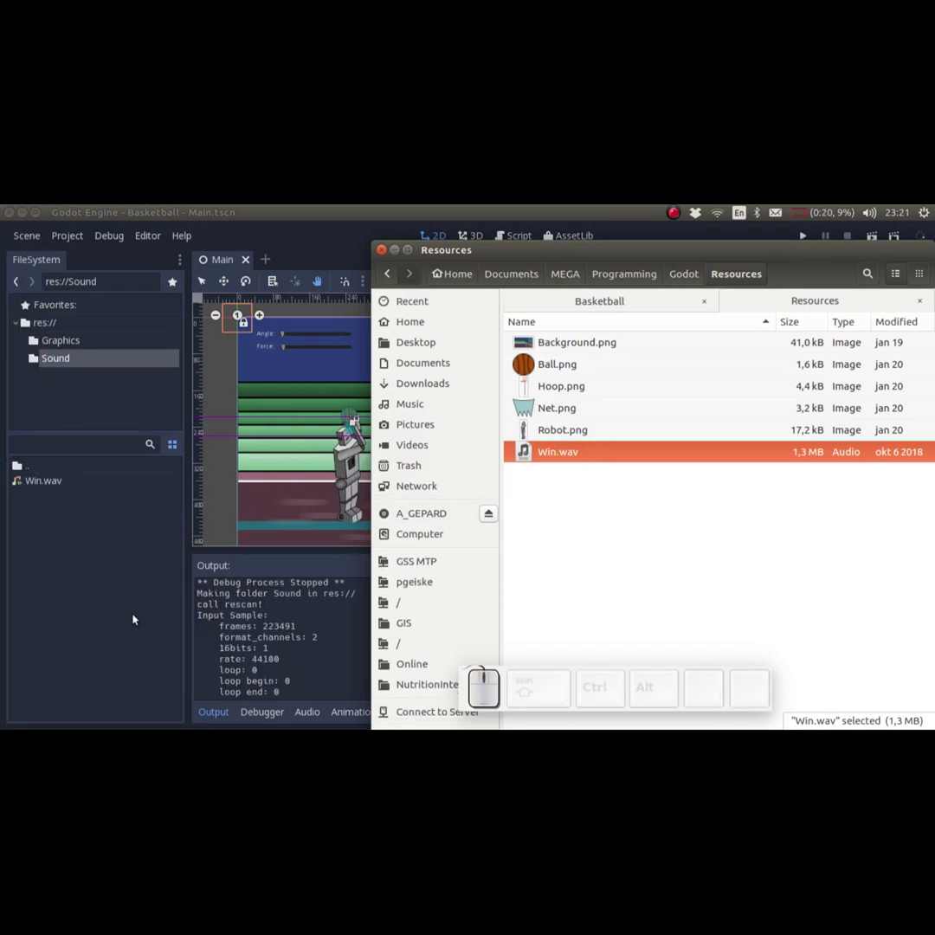
Bring up the Create New Node dialog to add an AudioStreamPlayer under Root
left_click(129, 608)
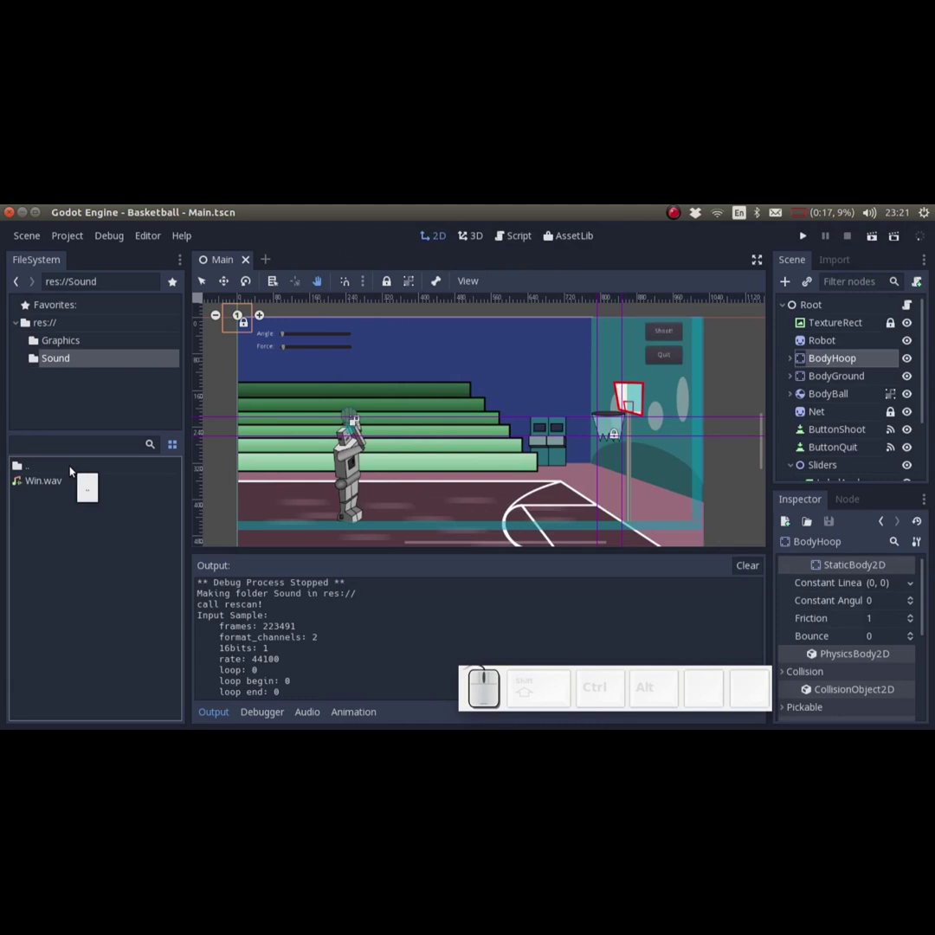
left_click(789, 288)
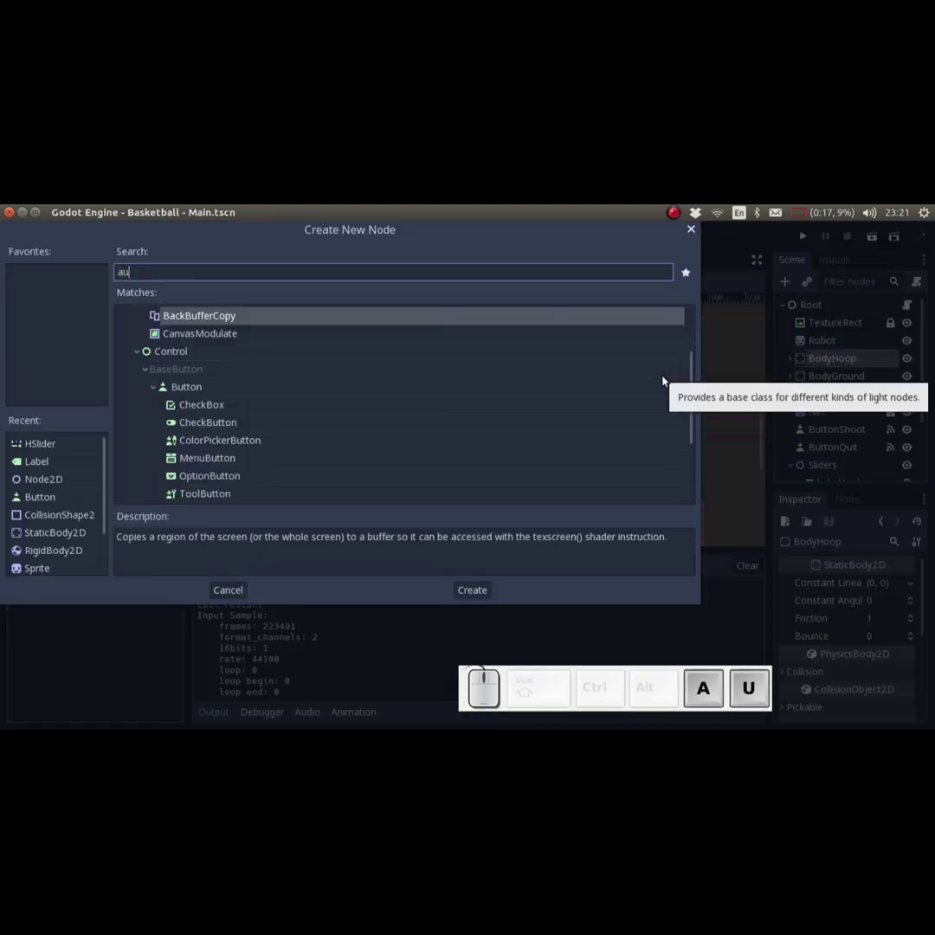
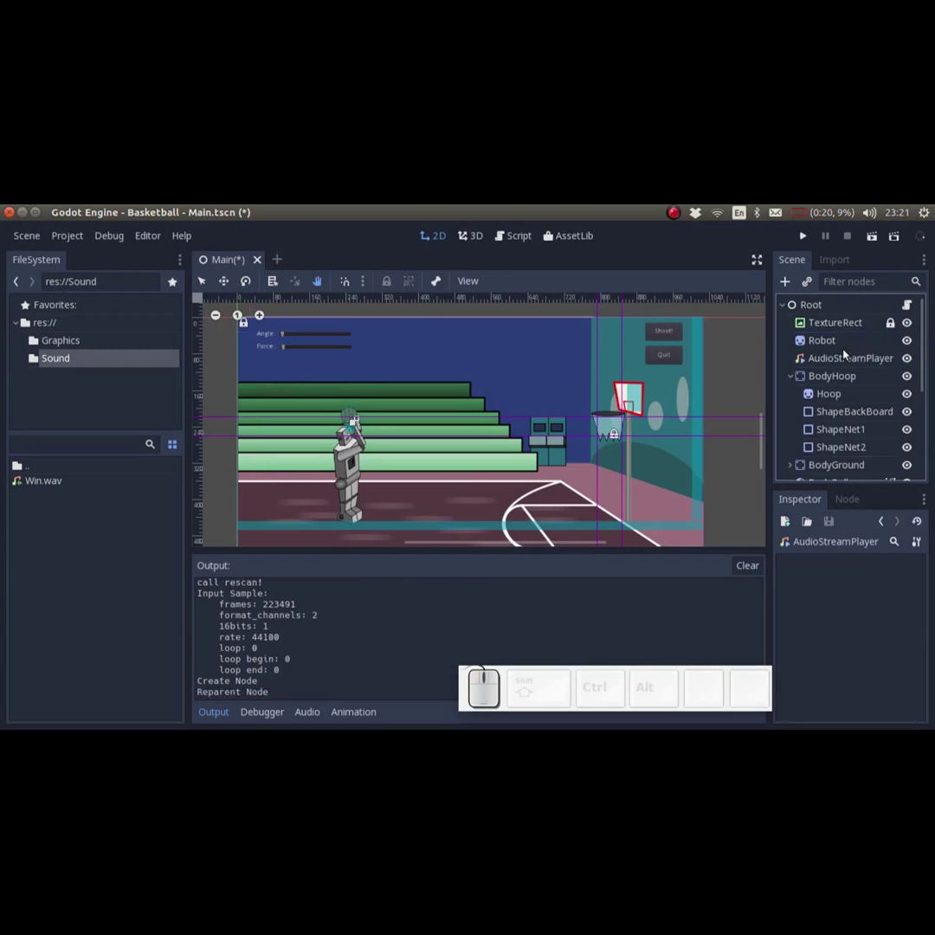
Assign Win.wav as the node's stream and rename it AudioApplause, then save
left_click(839, 362)
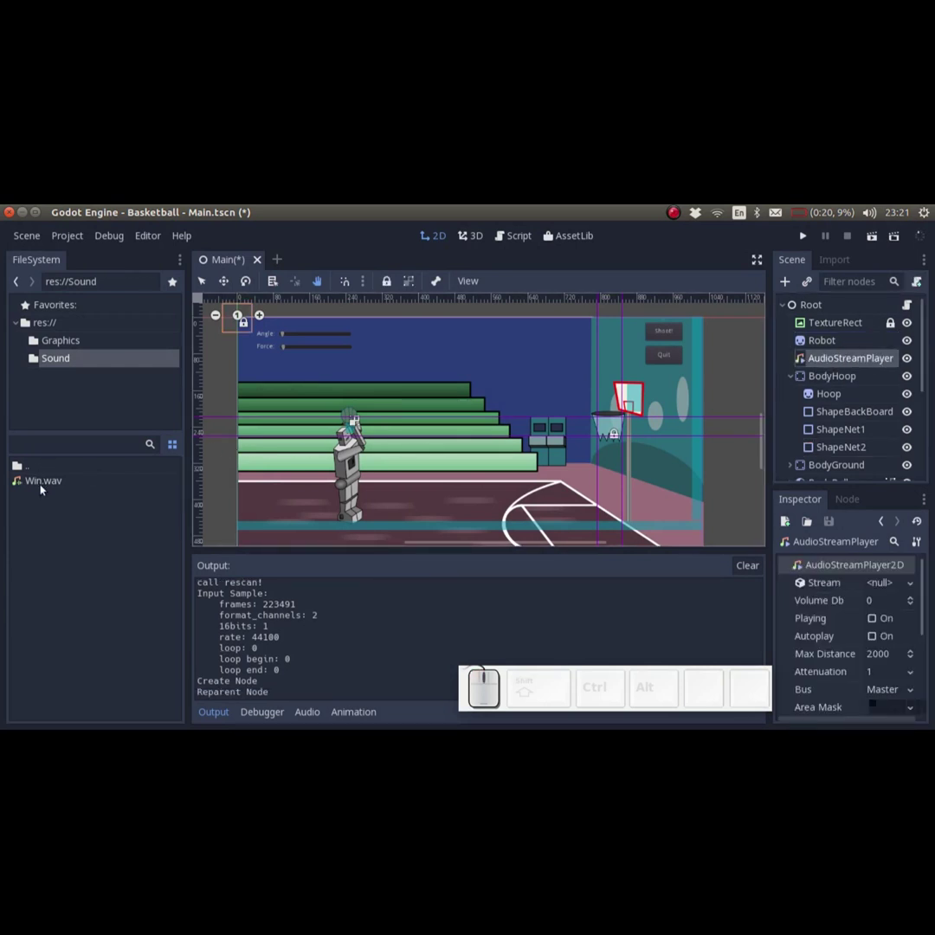
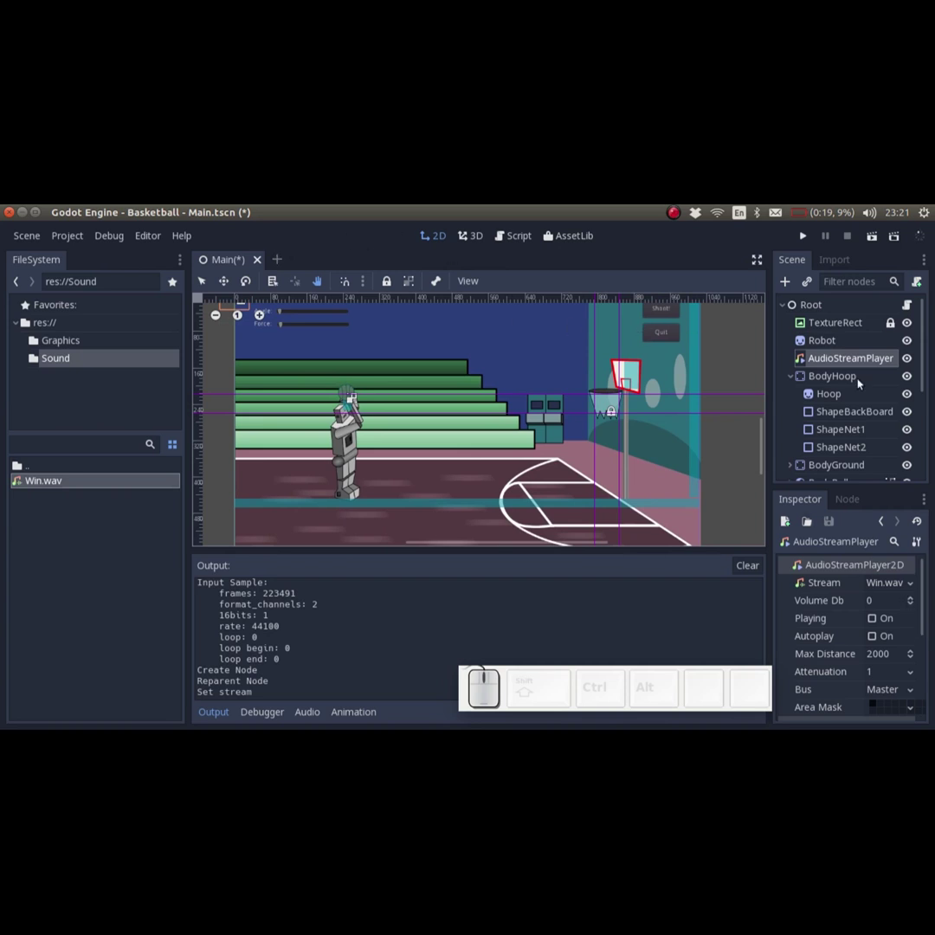
left_click(859, 367)
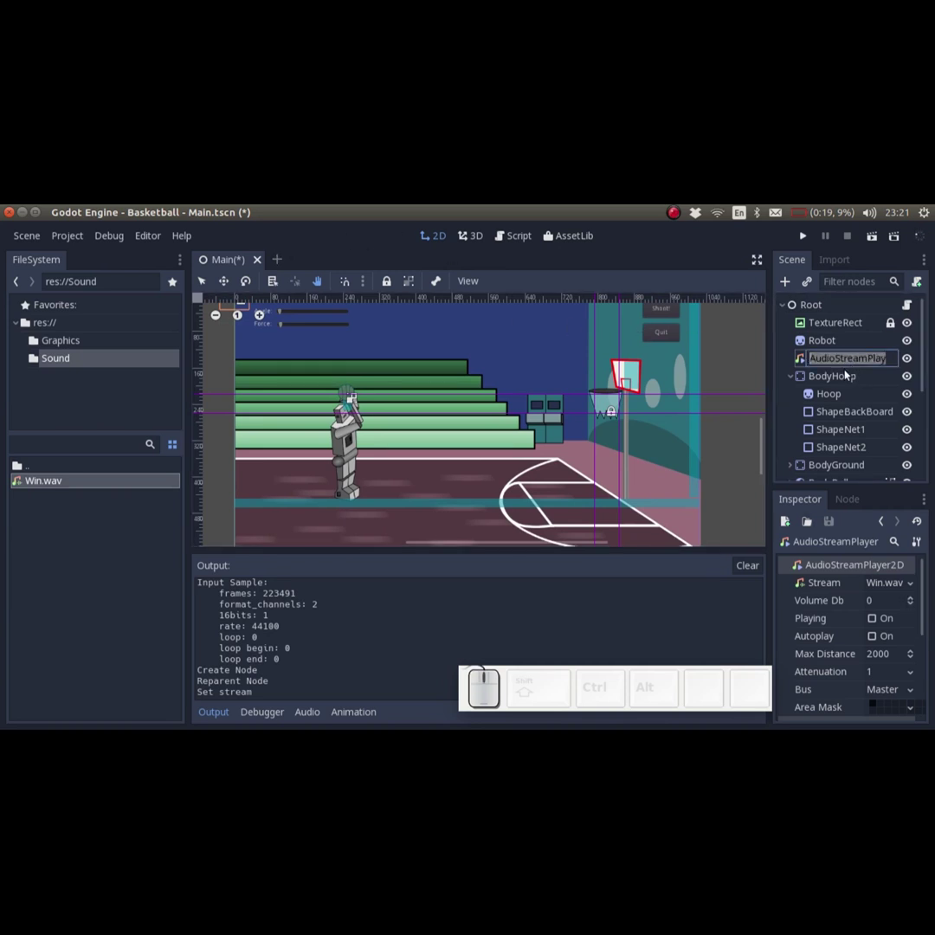
key("Left")
key("Right")
key("Right")
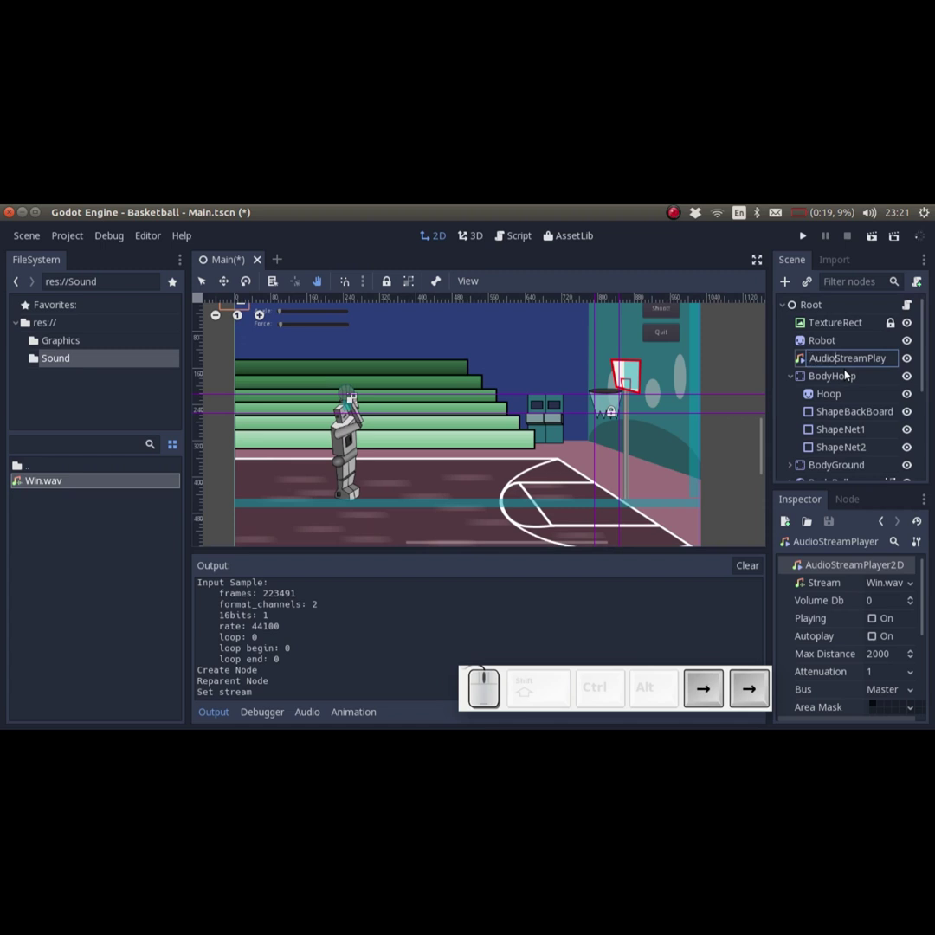
key("Left")
key("ctrl+shift+Right")
key("shift+a")
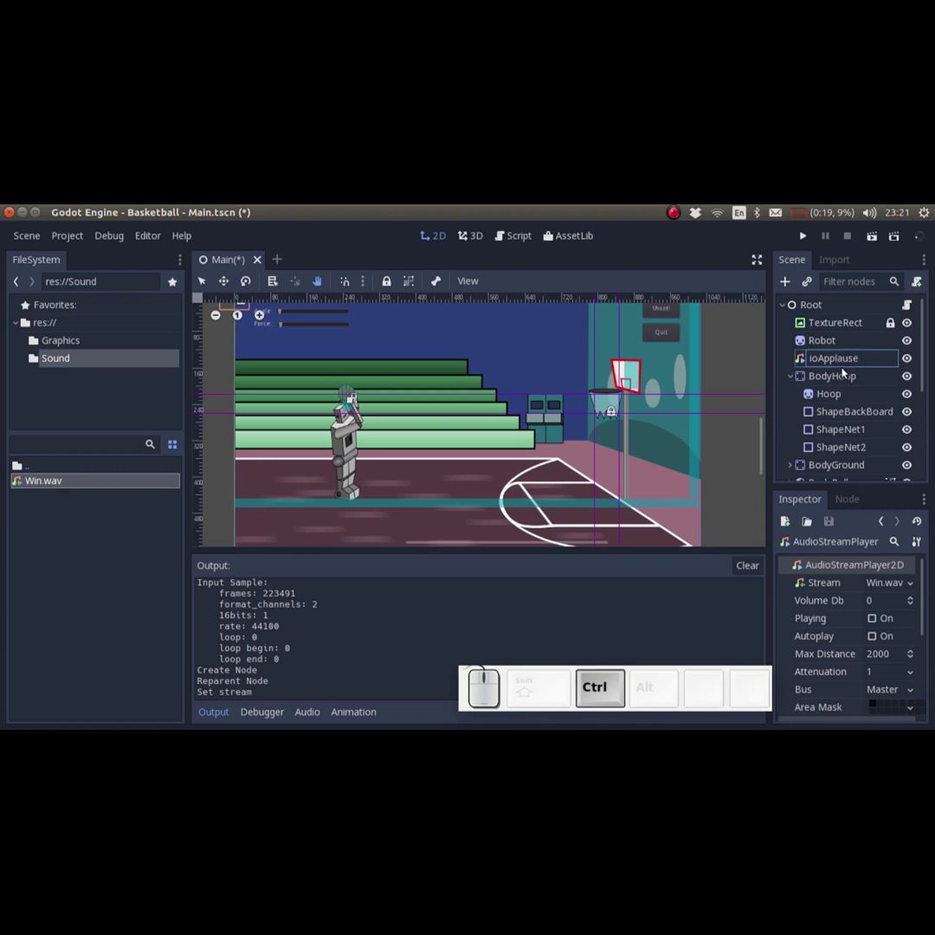
key("ctrl+s")
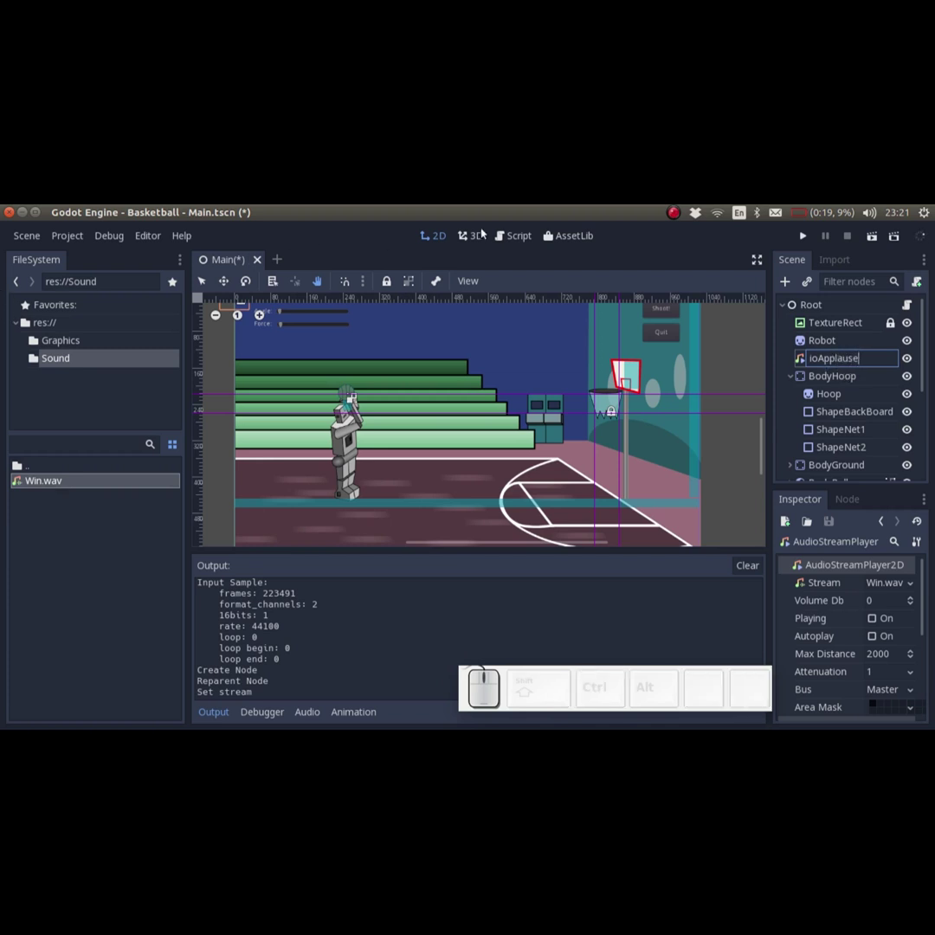
Add $AudioApplause.play() below print("point scored") in Main.gd and save
left_click(511, 244)
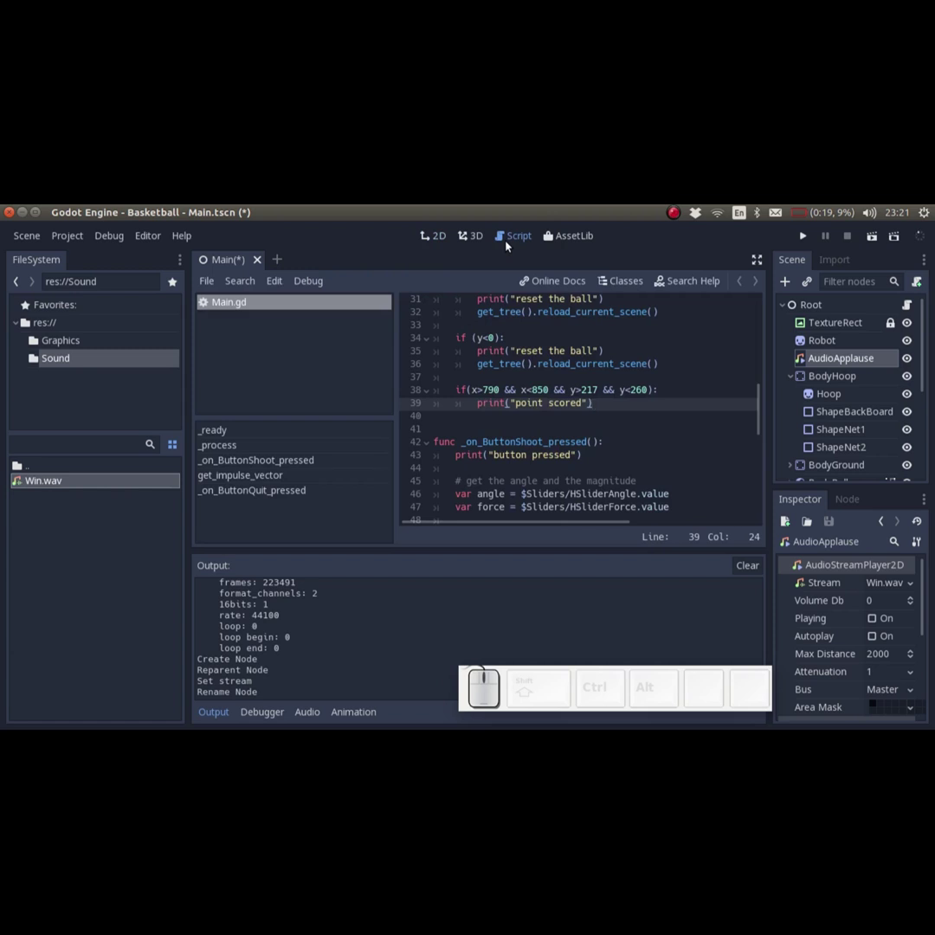
key("ctrl+s")
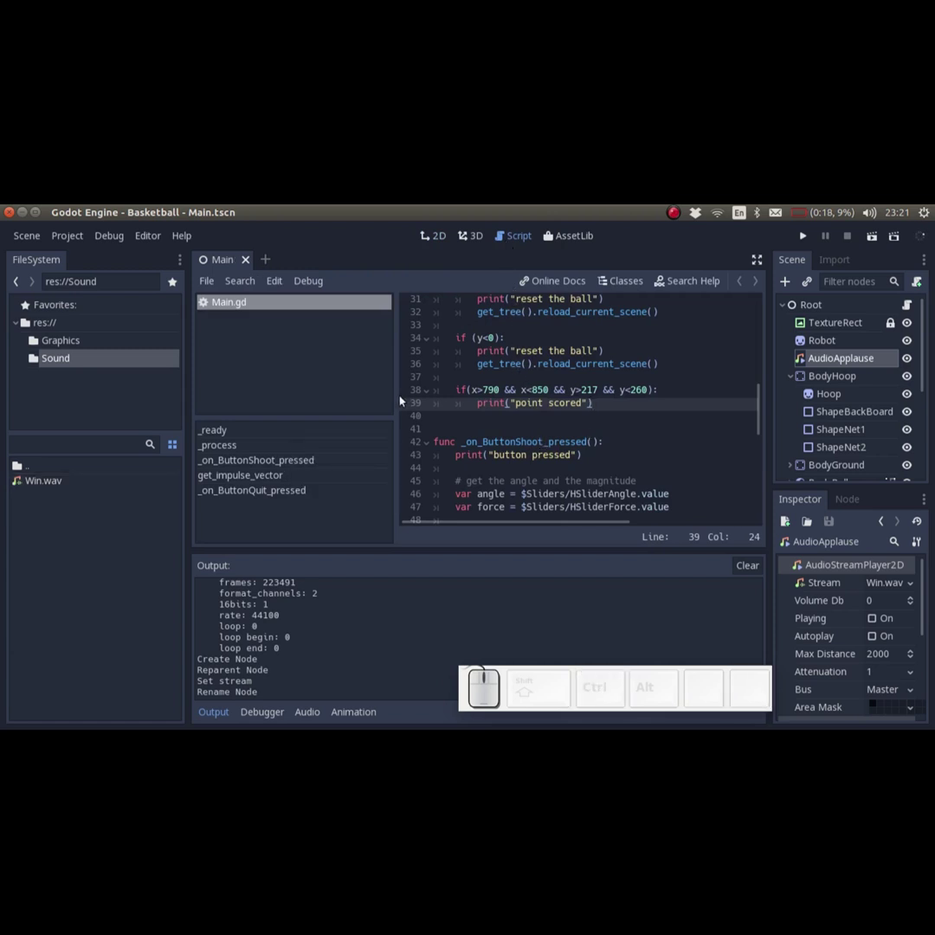
key("Return")
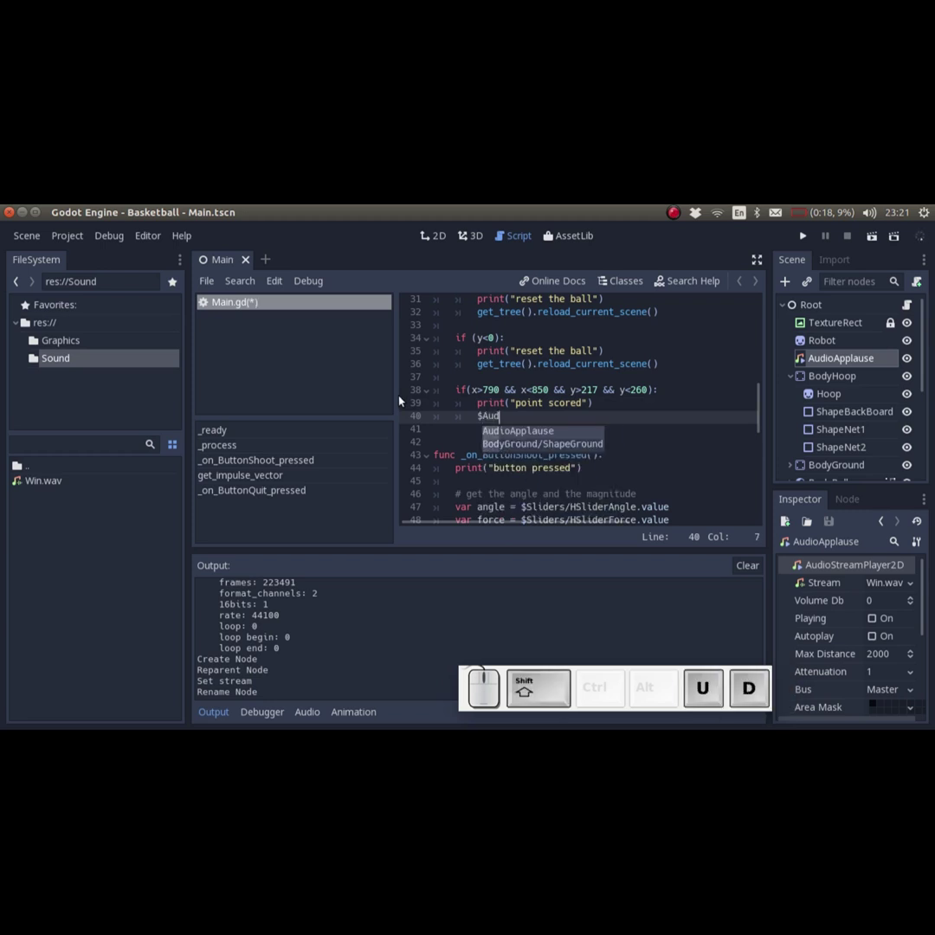
key("Return")
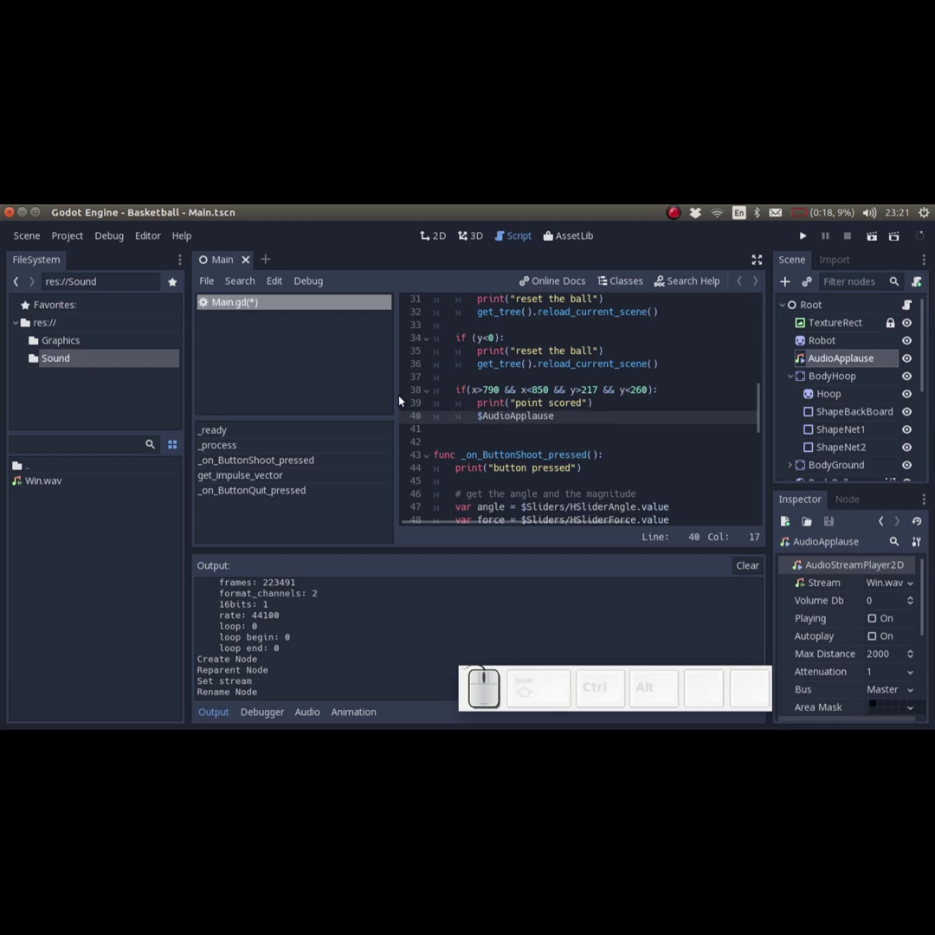
key(".")
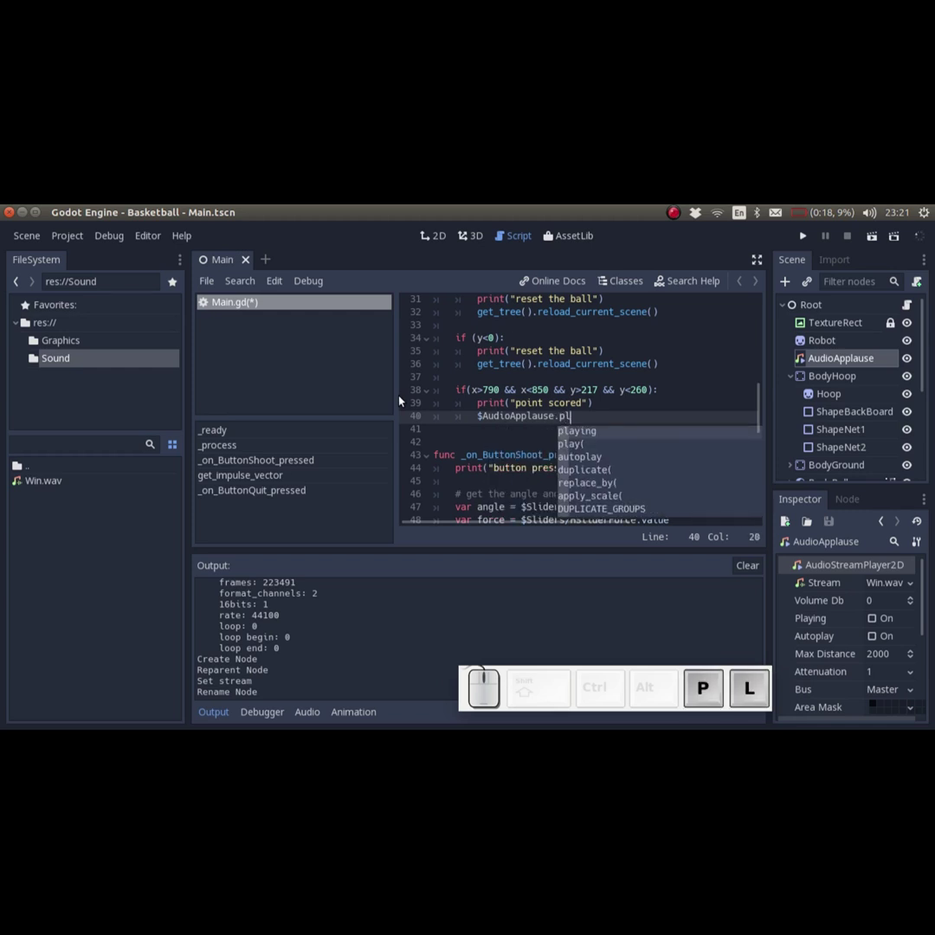
key("shift+o")
key("ctrl+s")
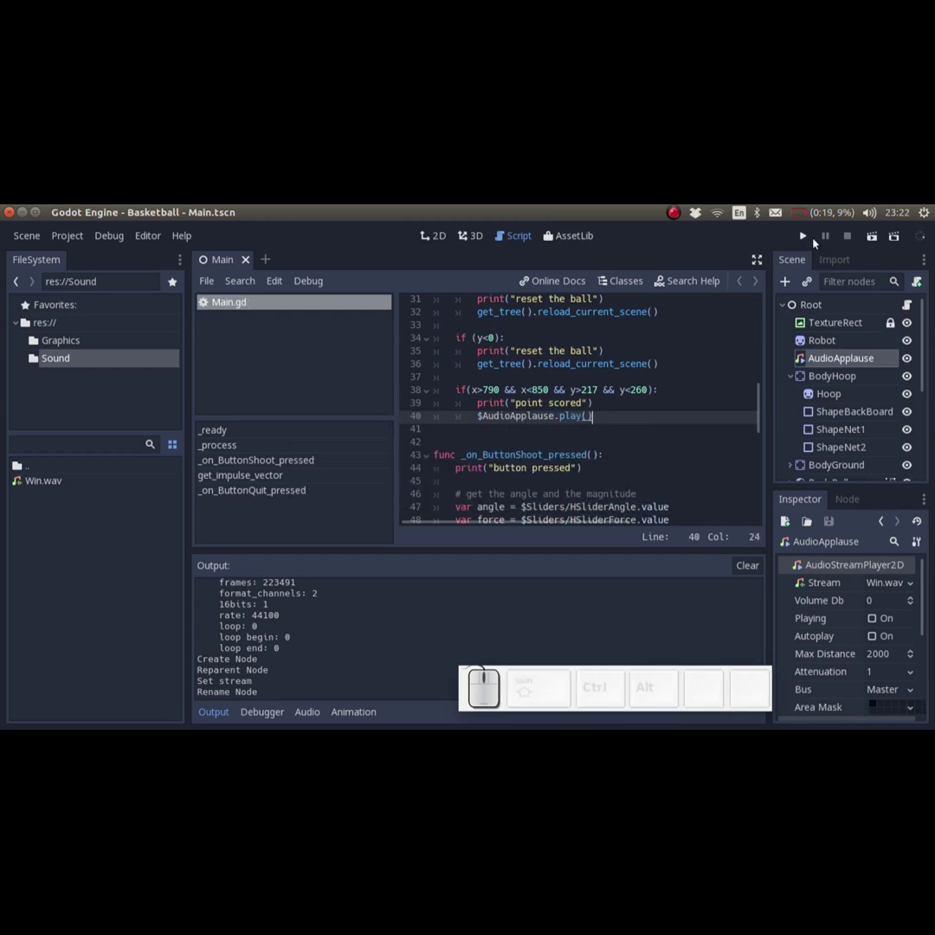
Run the game, raise angle and force, and shoot the ball through the hoop
left_click(806, 236)
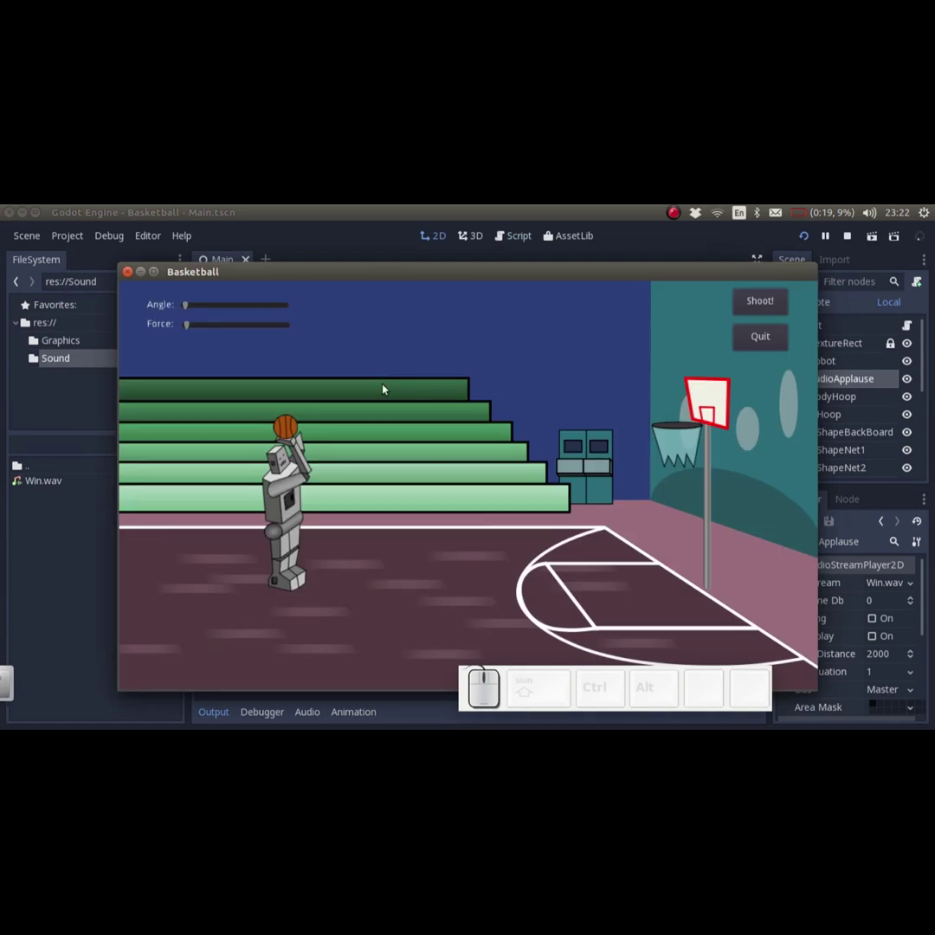
left_click(238, 307)
left_click(281, 326)
left_click(776, 303)
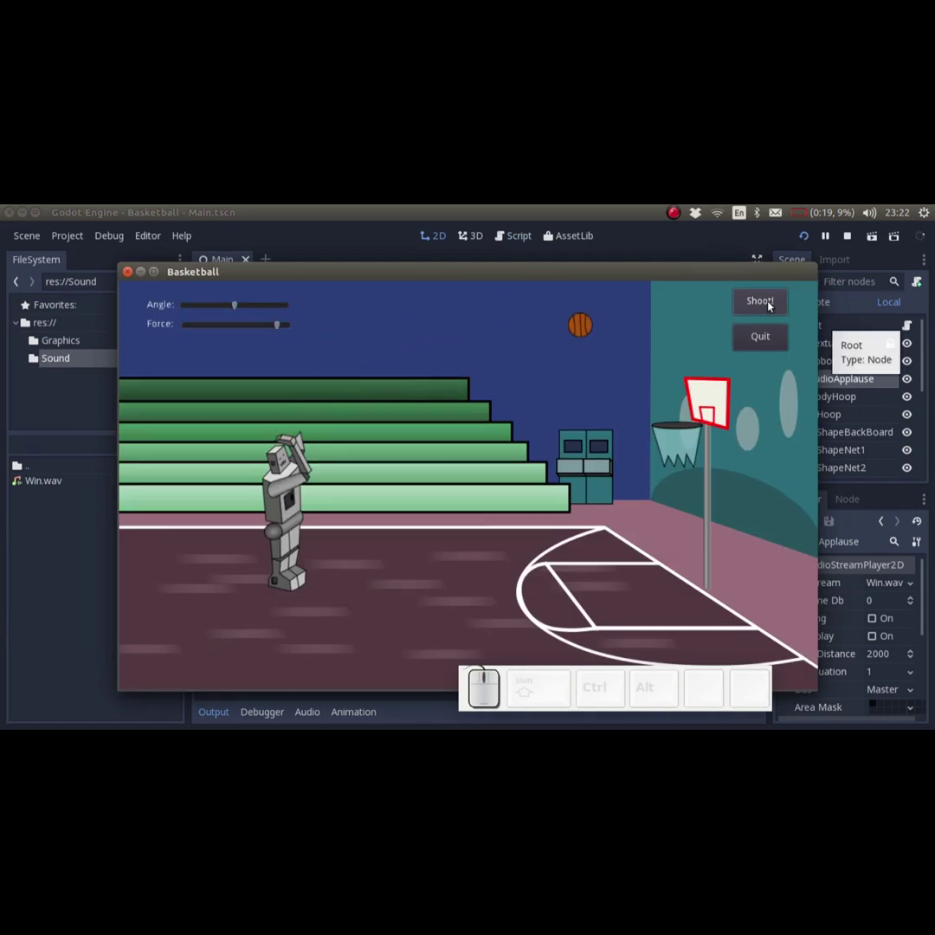
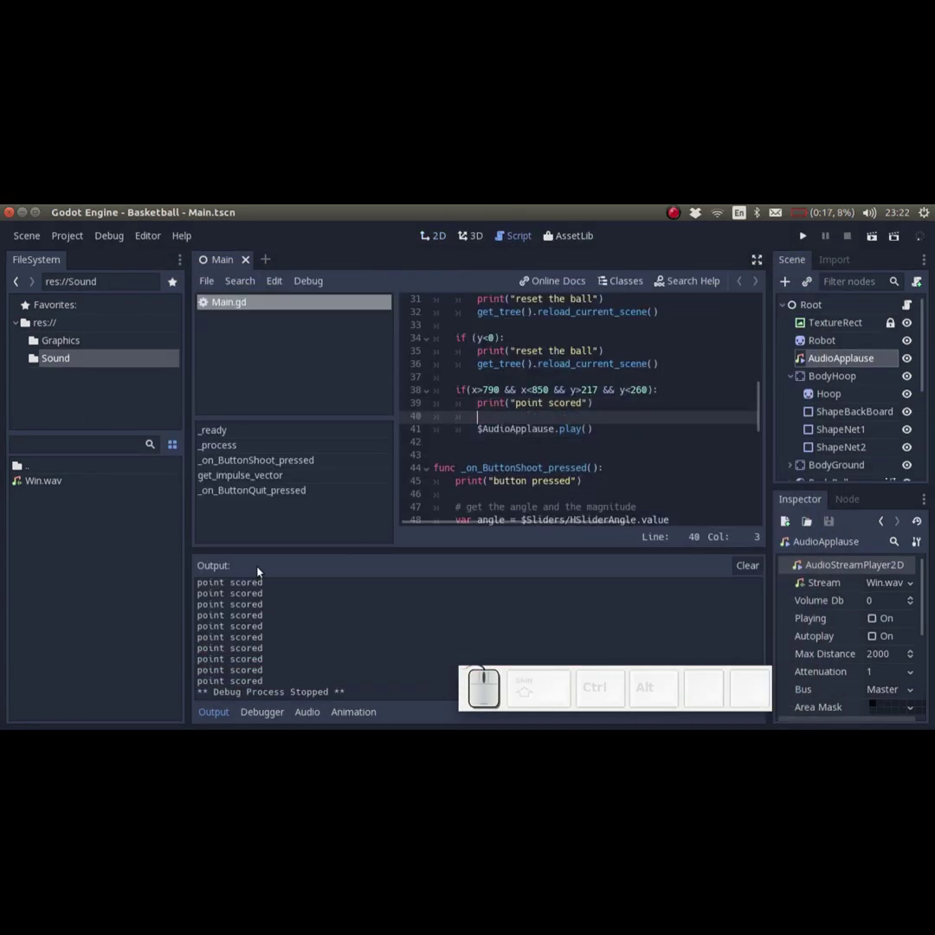
Write the condition if ($AudioApplause.playing) on the empty line using autocomplete
key("space")
key("shift+9")
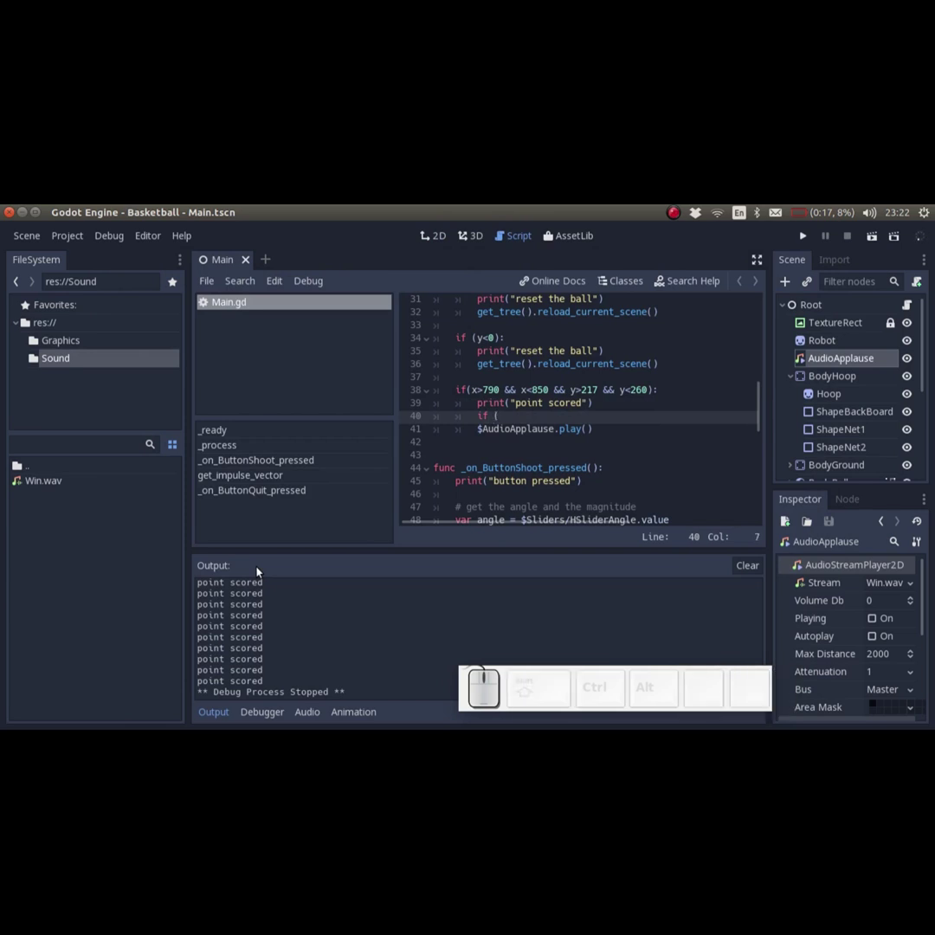
key("shift+4")
key("shift+a")
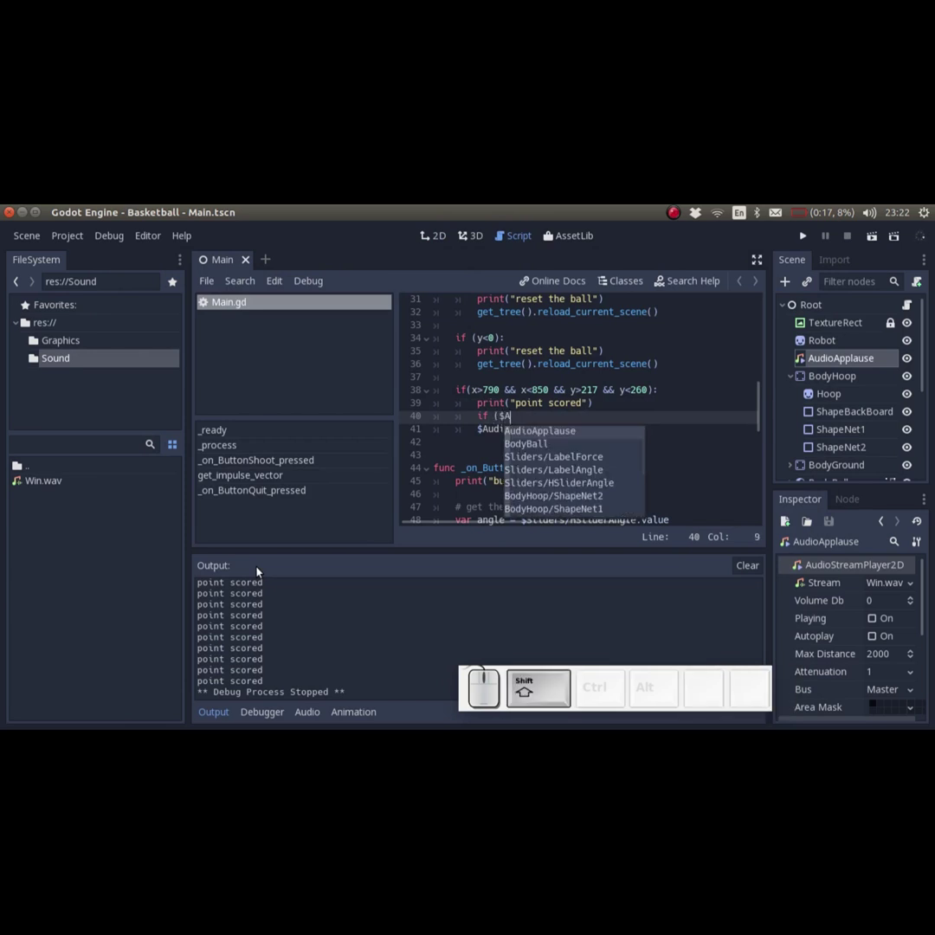
key("Return")
key(".")
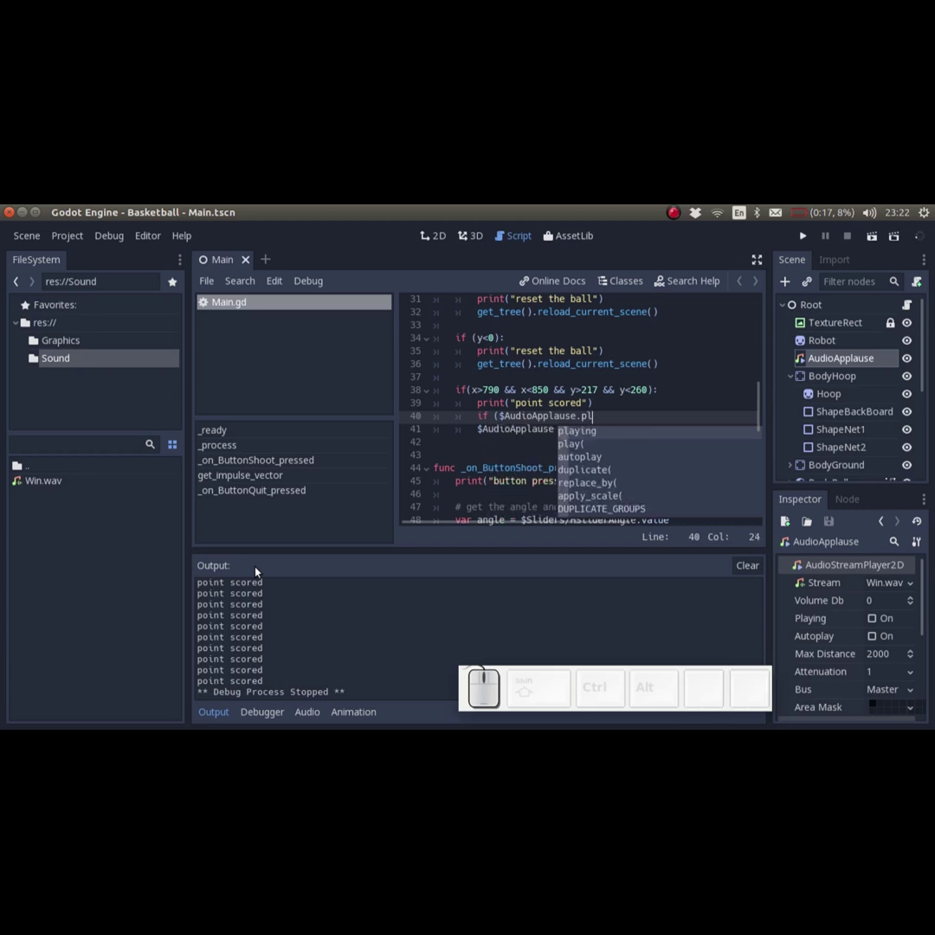
key("Return")
key("shift+0")
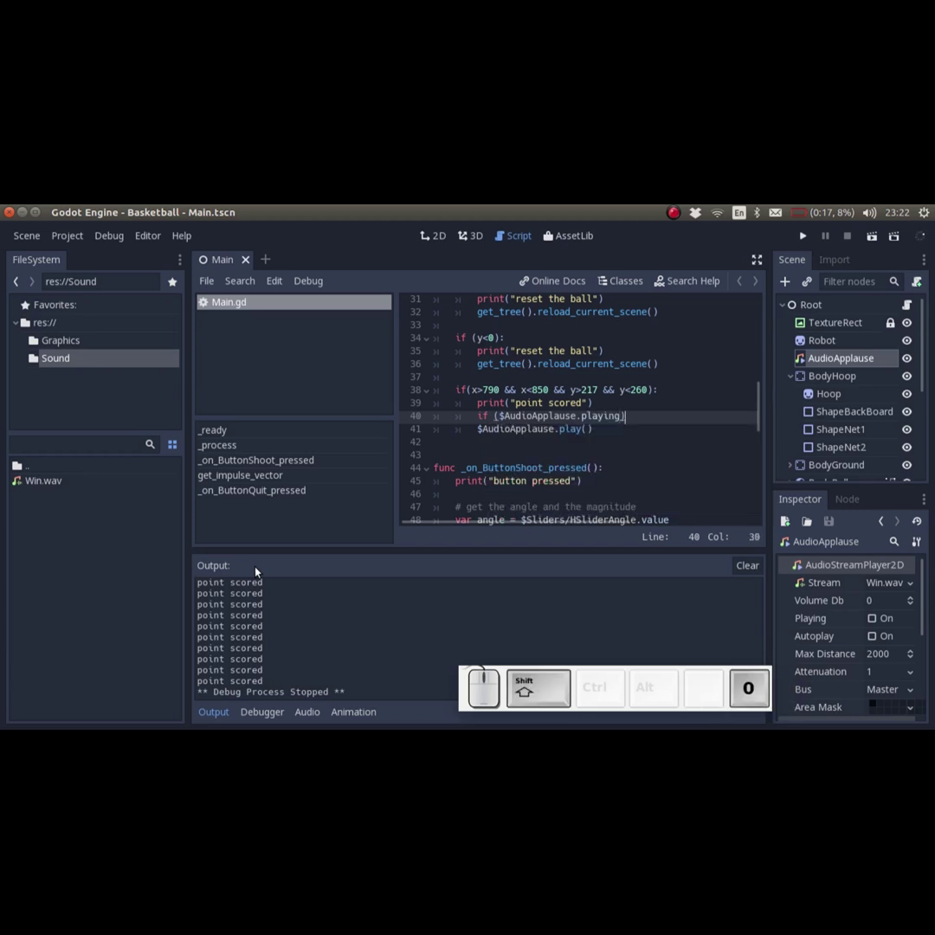
Negate the check with ! and end the if line with a colon to fix the error
key("Left")
key("Left")
key("Right")
key("Right")
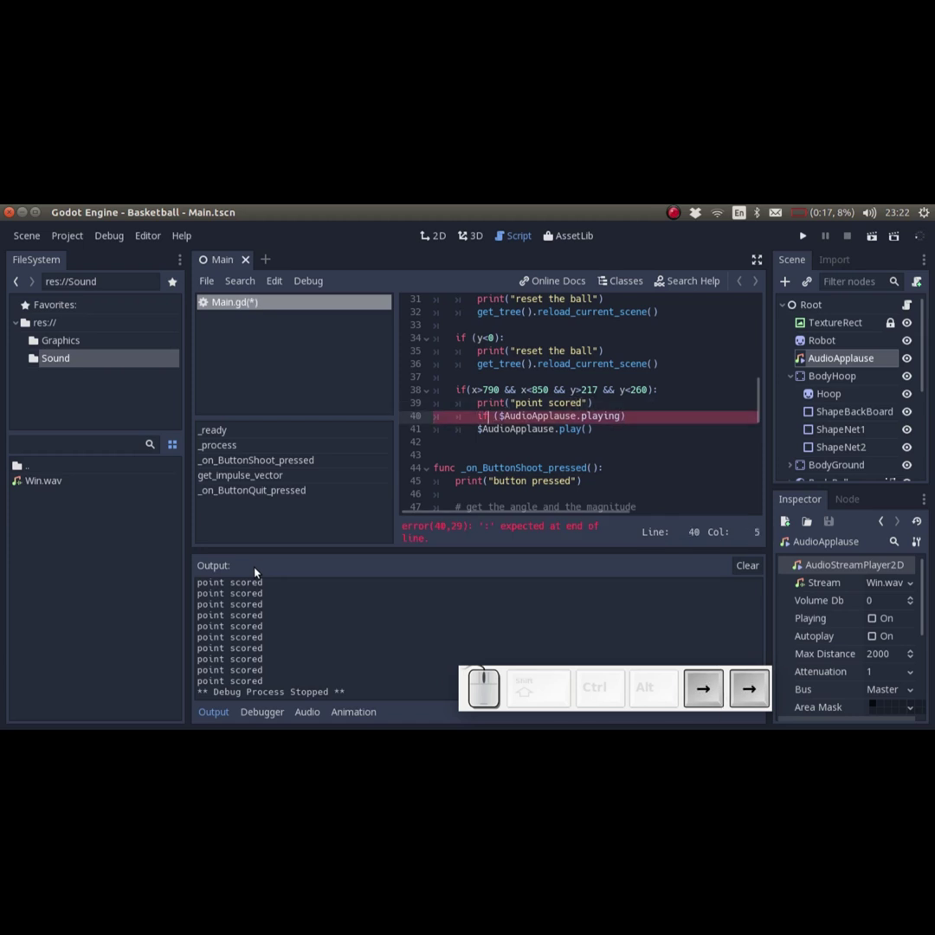
key("shift+1")
key("Right")
key("Right")
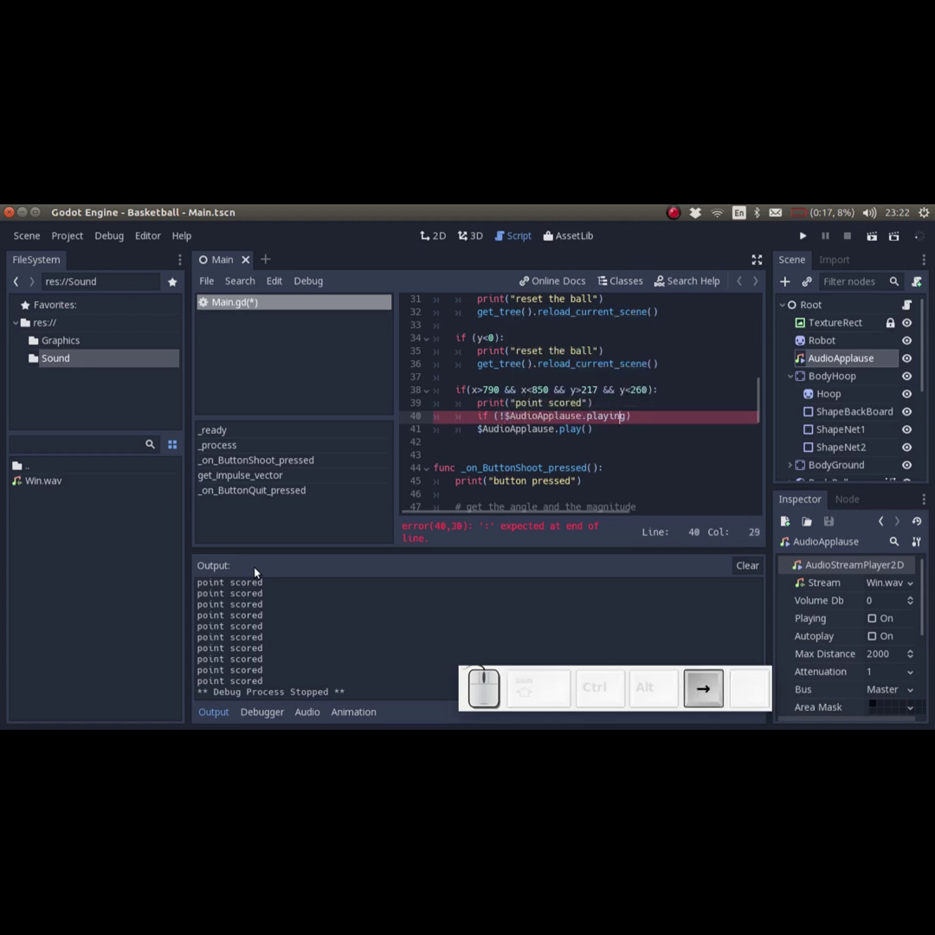
key("Right")
key("Right")
key("shift+;")
Indent $AudioApplause.play() inside the if and save Main.gd
key("Down")
key("Left")
key("Left")
key("Left")
key("Tab")
key("ctrl+s")
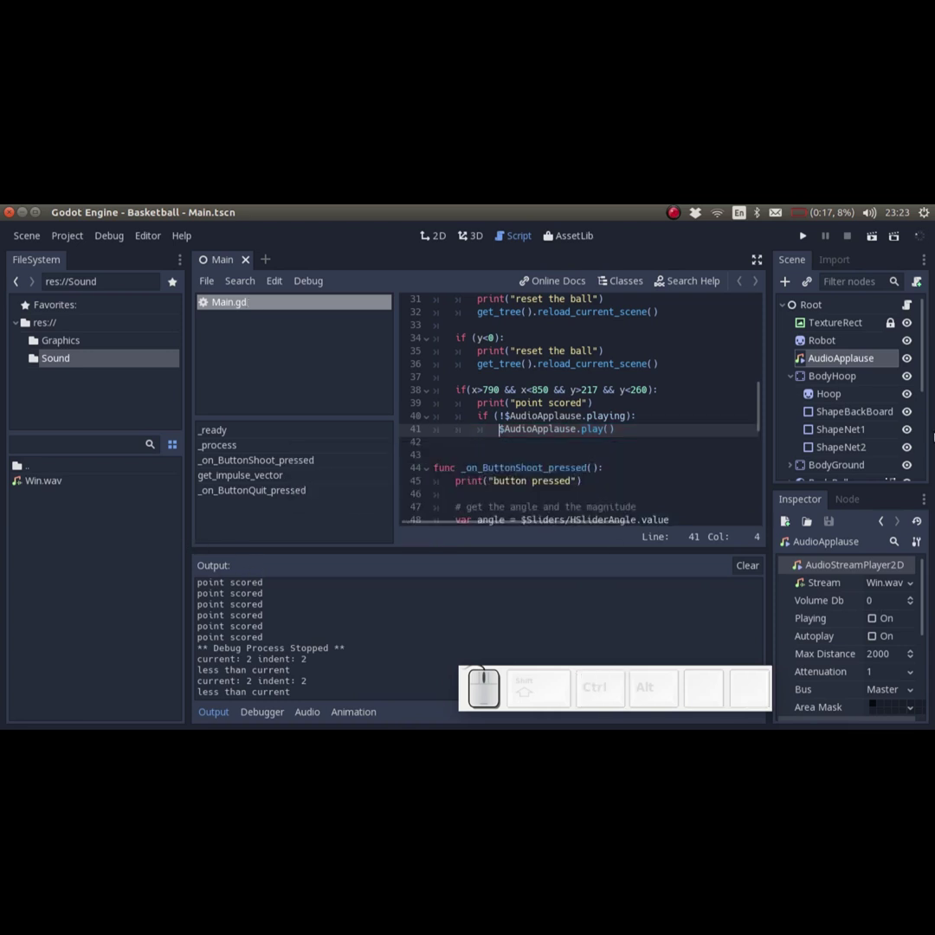
Launch the game, raise Angle and Force, and shoot the ball at the hoop
left_click(803, 240)
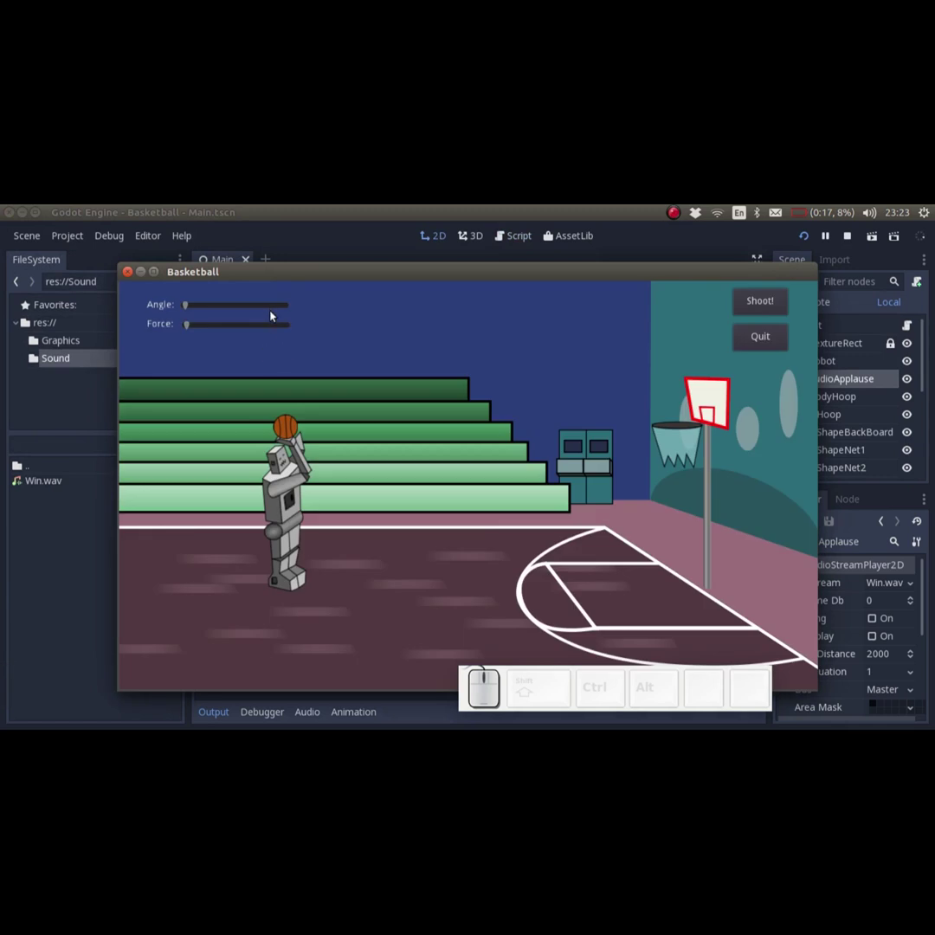
left_click(240, 307)
left_click(277, 326)
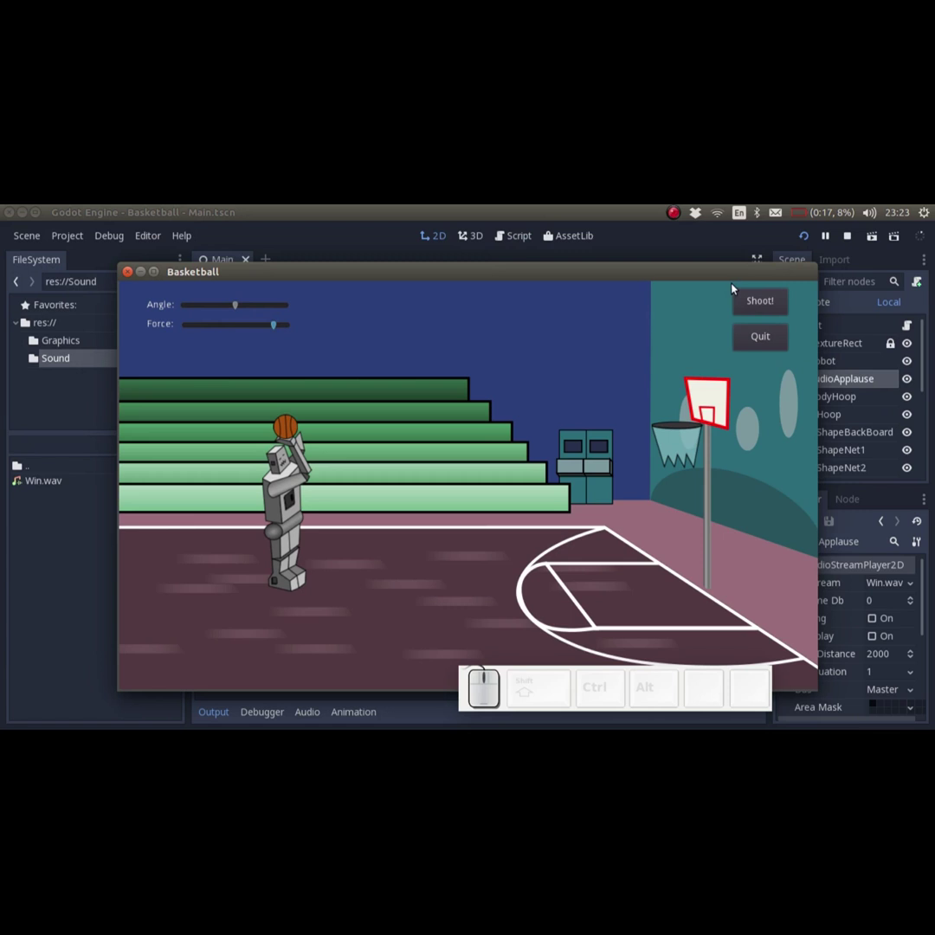
left_click(753, 300)
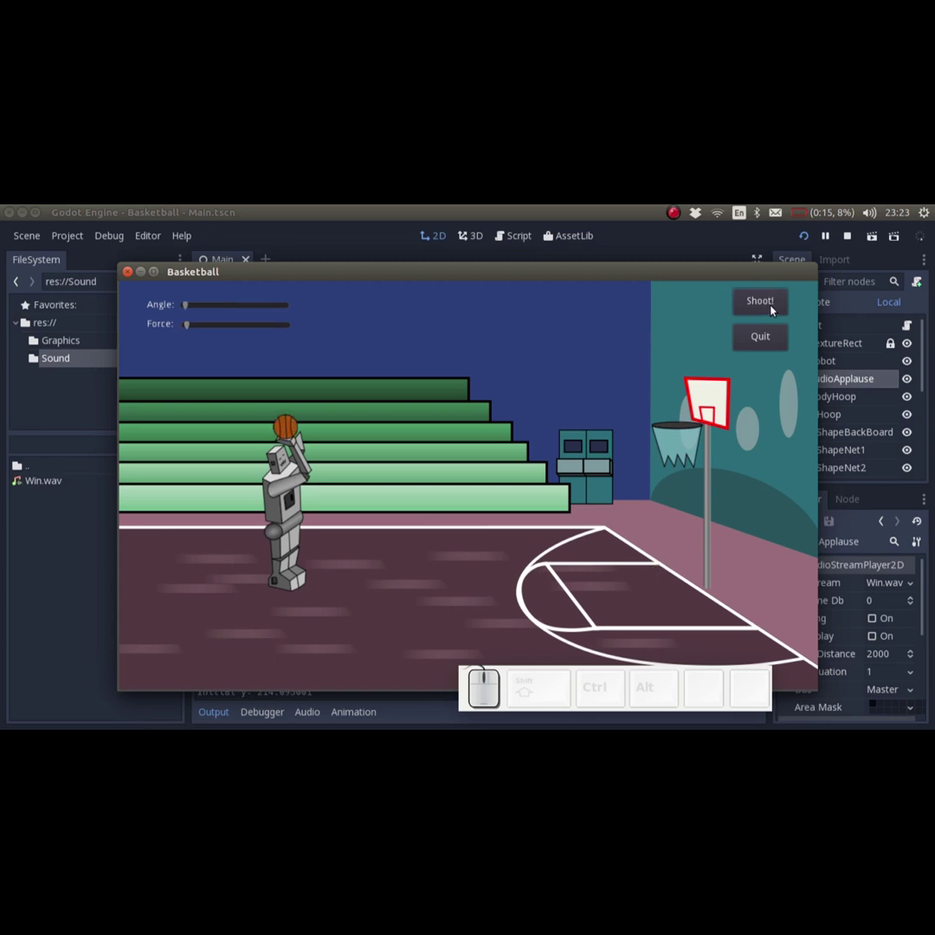
Reset, raise Angle and Force again, and take a second shot at the hoop
left_click(775, 308)
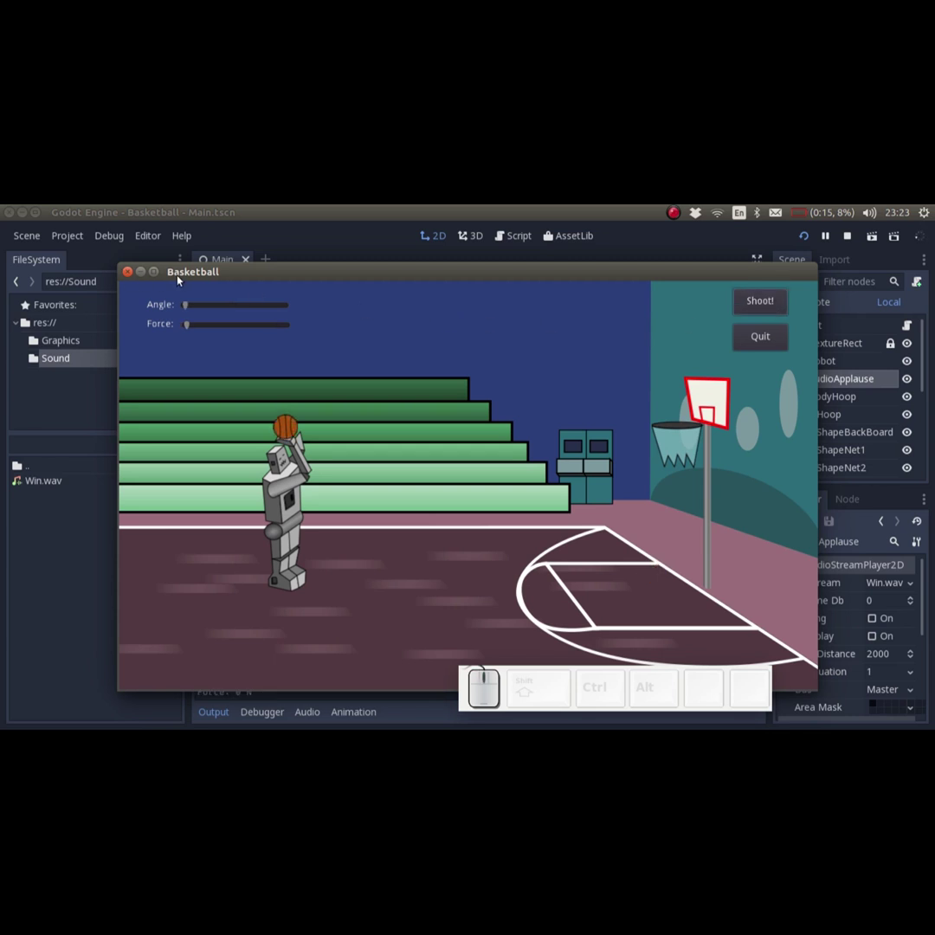
left_click(241, 309)
left_click(279, 328)
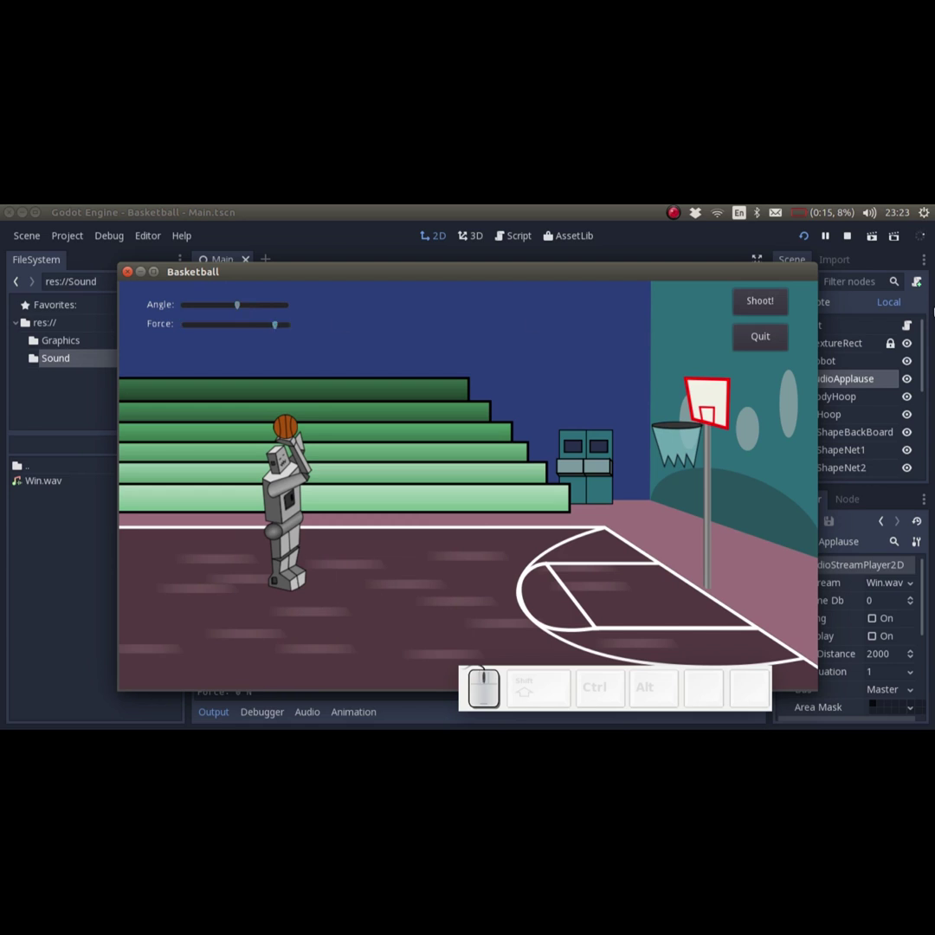
left_click(760, 304)
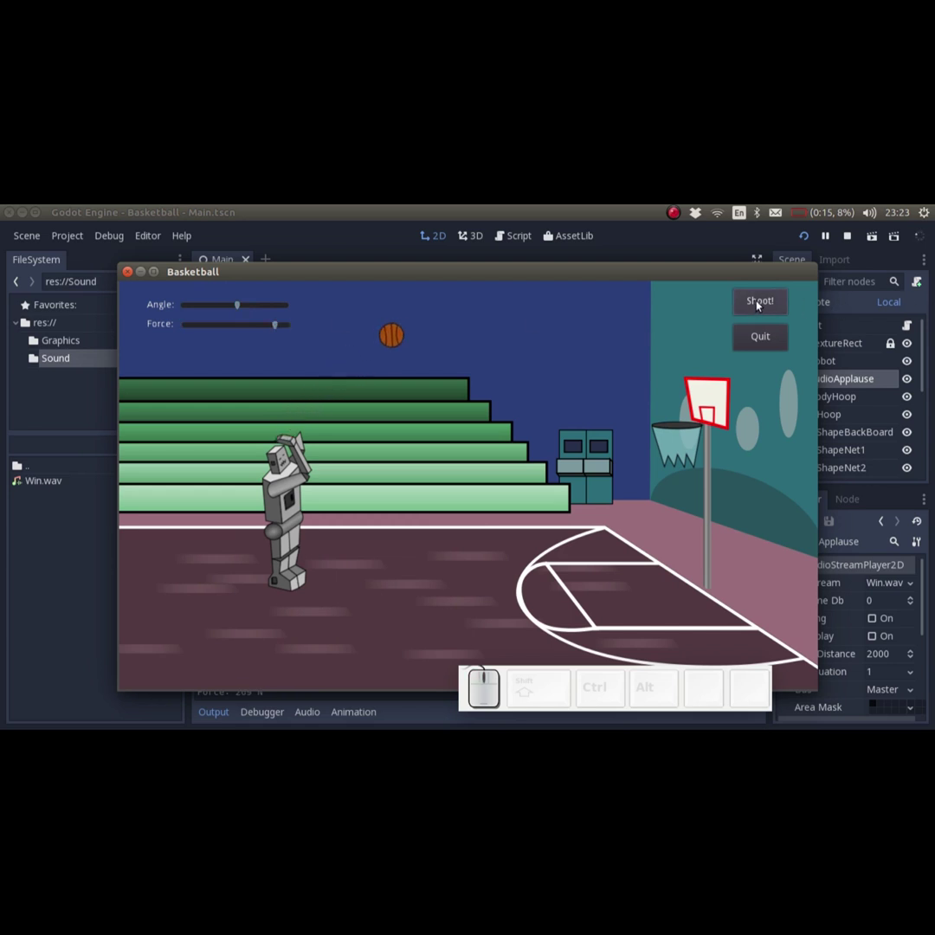